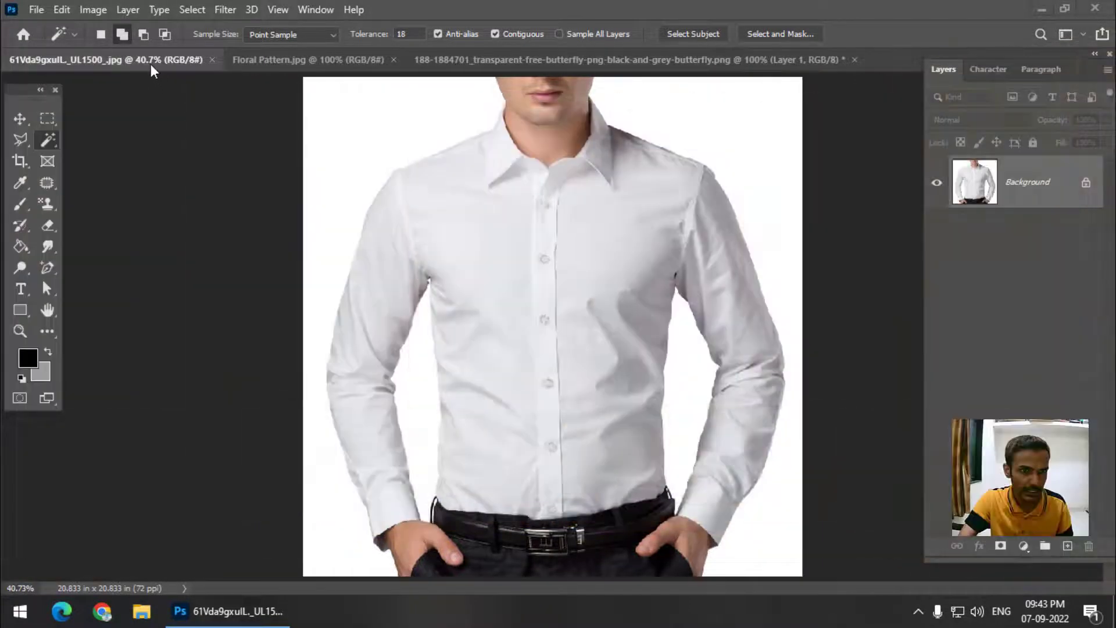
# Select the white shirt with Quick Selection and copy it onto its own layer (Ctrl+J)
pyautogui.click(155, 68)
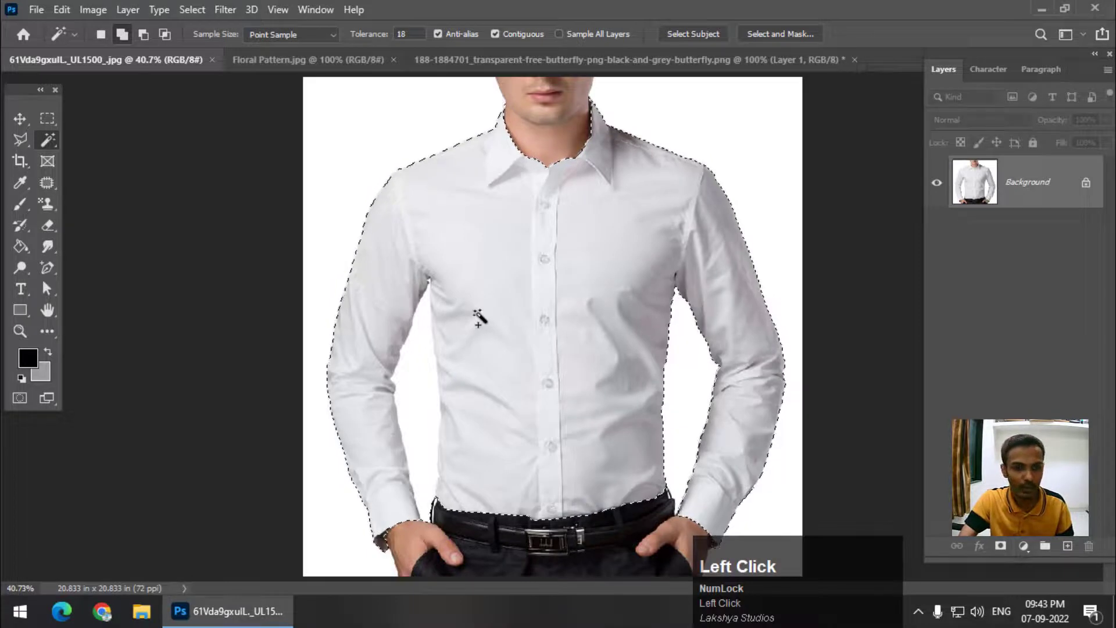
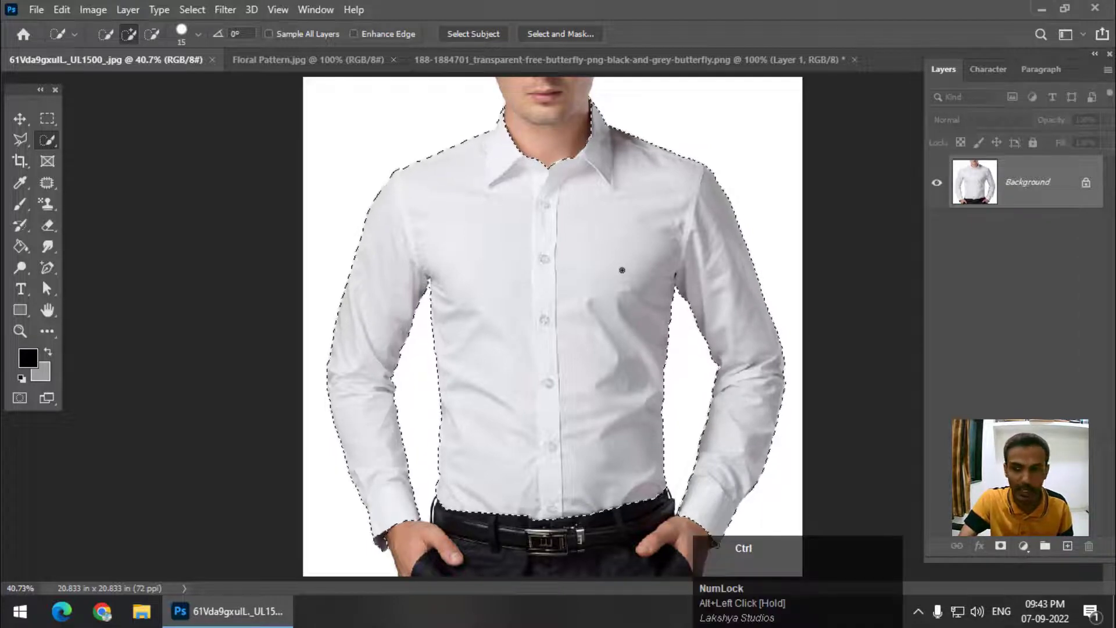
pyautogui.press('ctrl+j')
pyautogui.moveTo(27, 116); pyautogui.dragTo(587, 239)
pyautogui.press('ctrl+z')
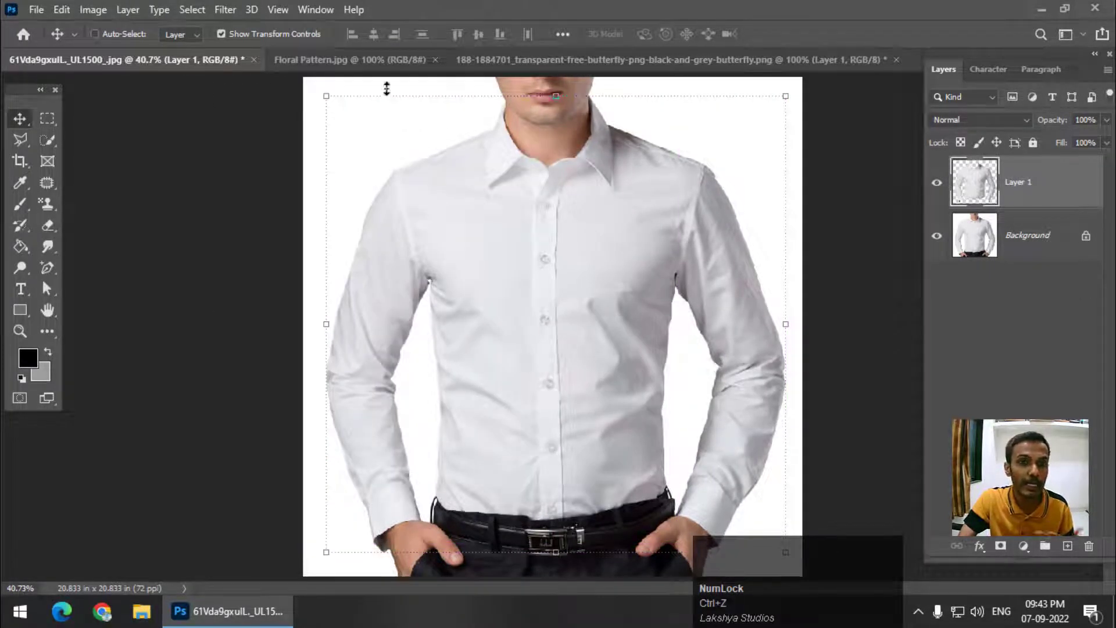
# Bring the floral pattern layer into the shirt document and clip it to the shirt layer
pyautogui.click(374, 66)
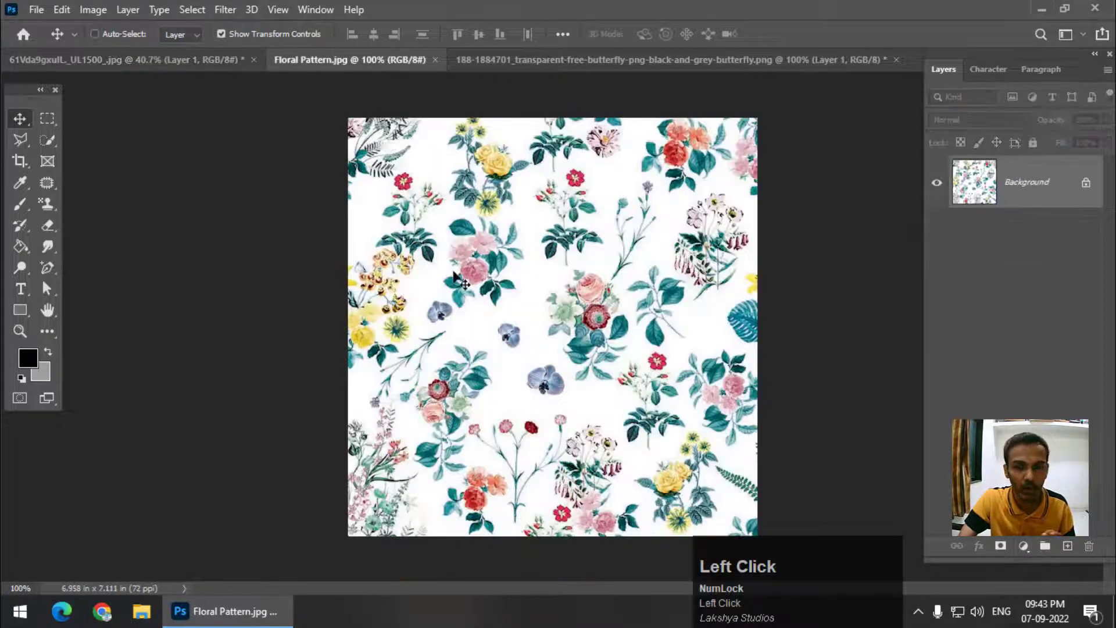
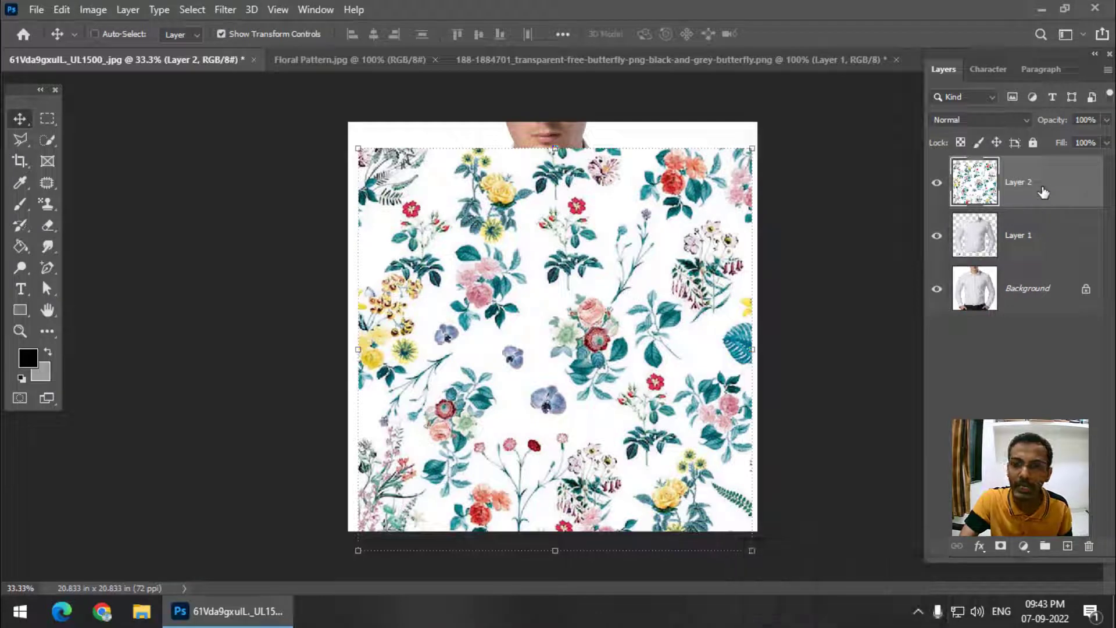
pyautogui.rightClick(1080, 184)
pyautogui.click(1092, 184)
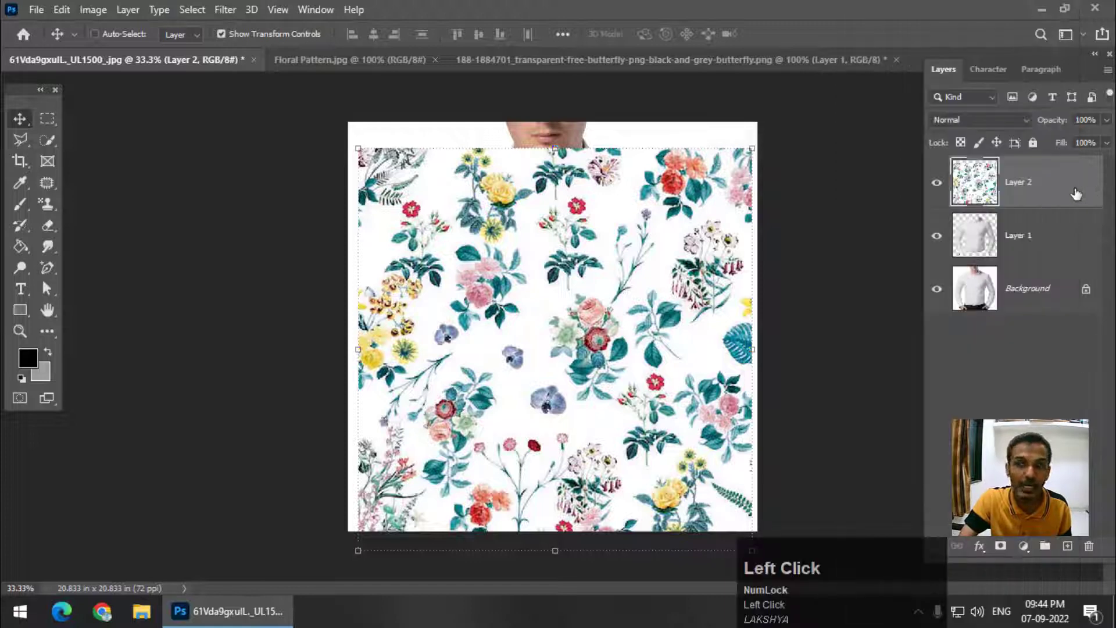
pyautogui.click(1048, 209)
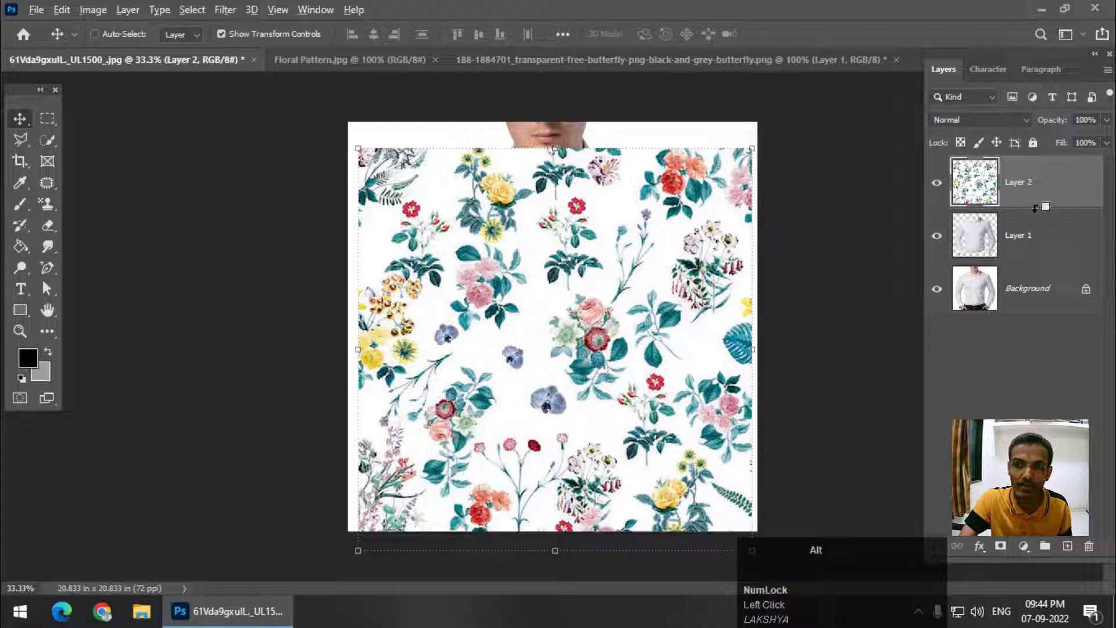
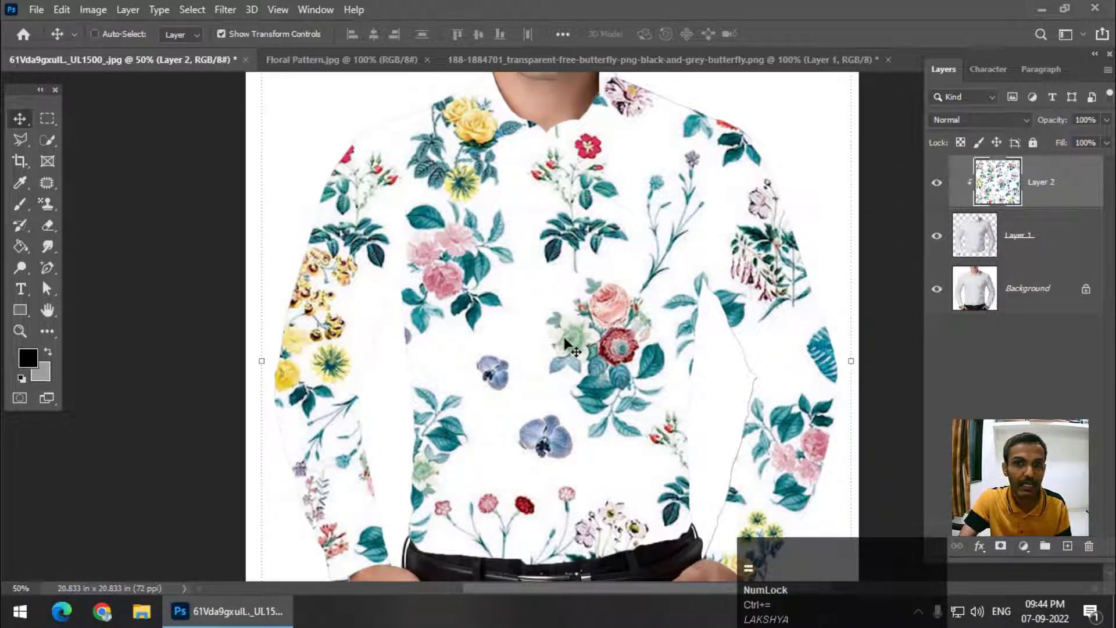
pyautogui.press('ctrl+-')
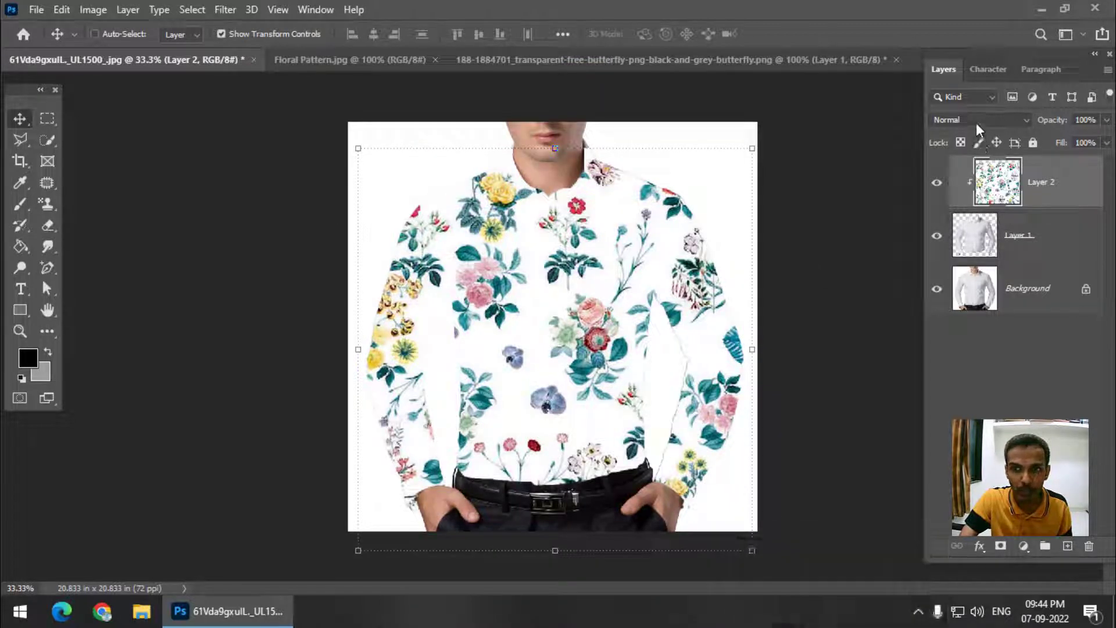
# Set the floral pattern layer's blend mode to Multiply so shirt folds show through
pyautogui.click(982, 129)
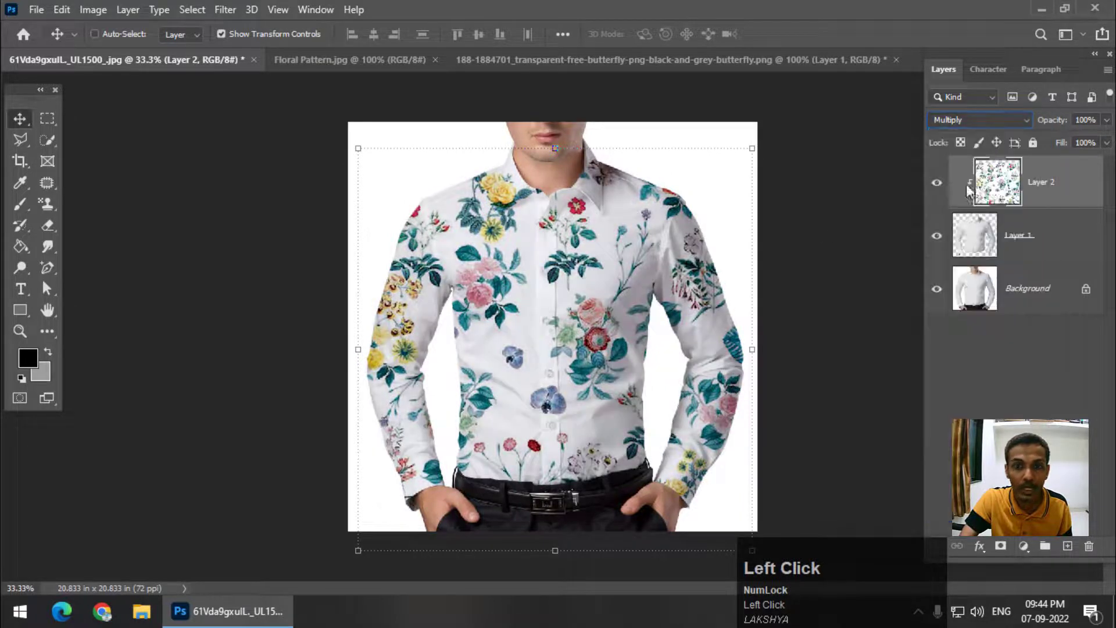
pyautogui.press('ctrl+=')
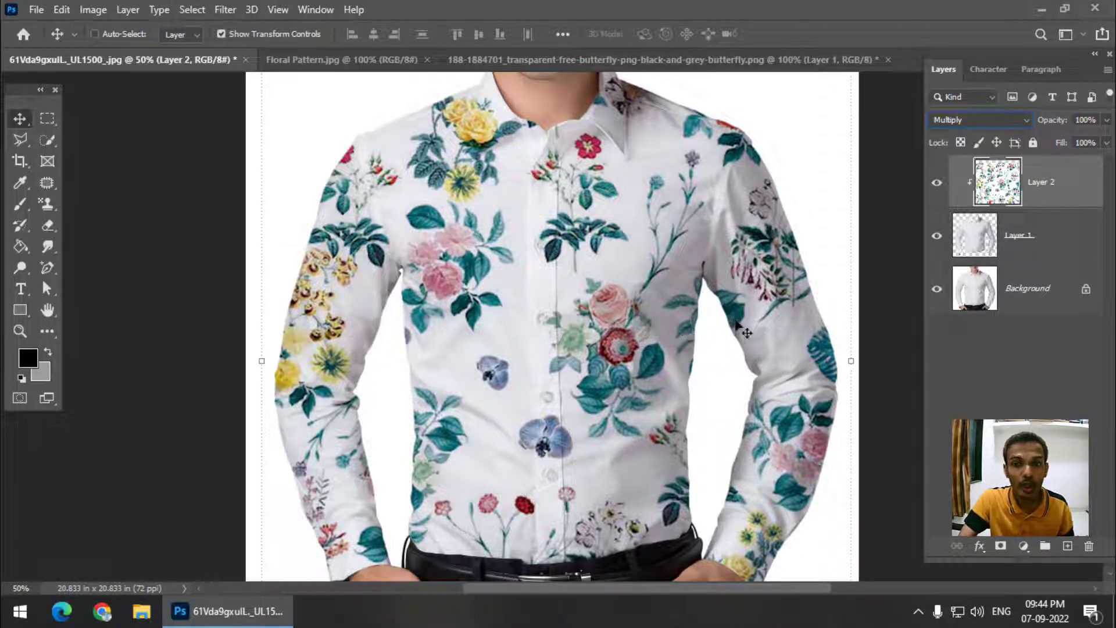
pyautogui.doubleClick(1058, 237)
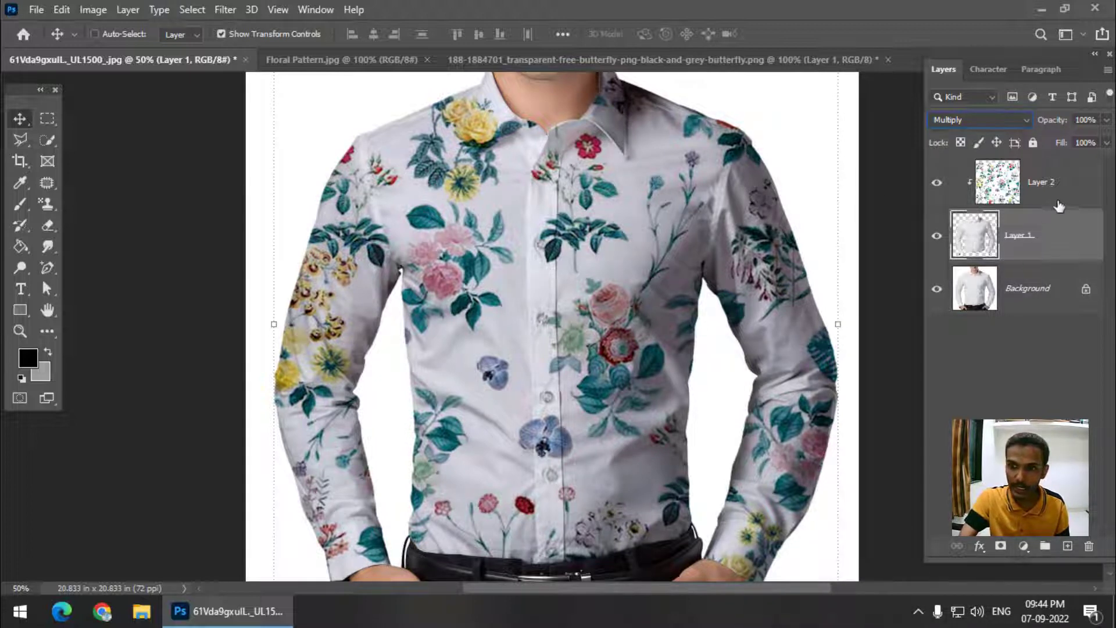
pyautogui.click(1062, 202)
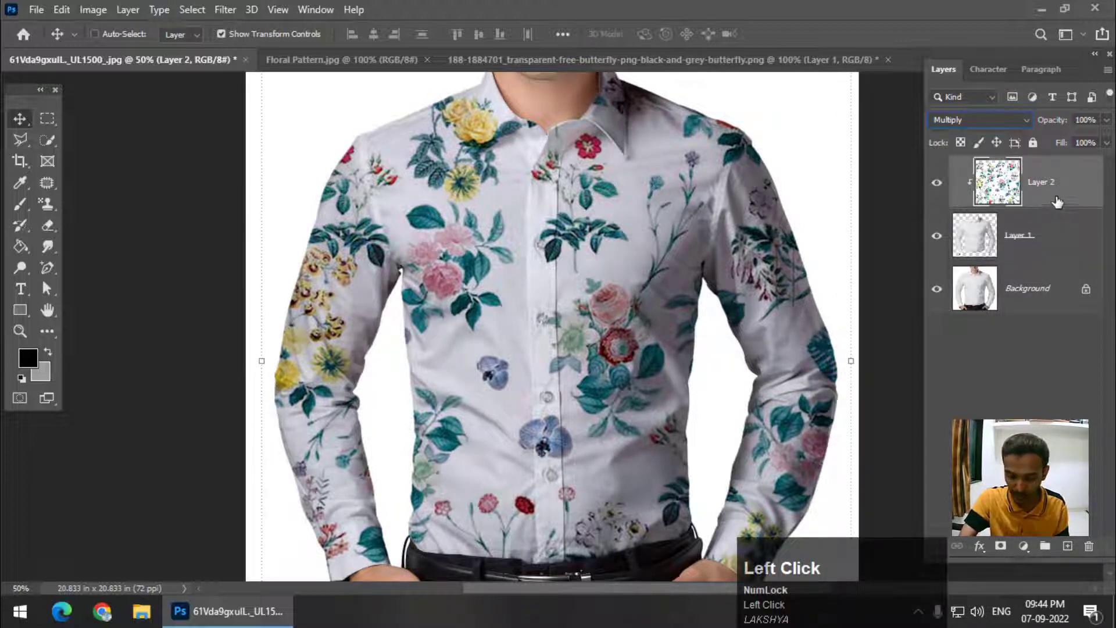
# Check the multiplied pattern at full size and select the shirt cutout layer
pyautogui.press('ctrl+-')
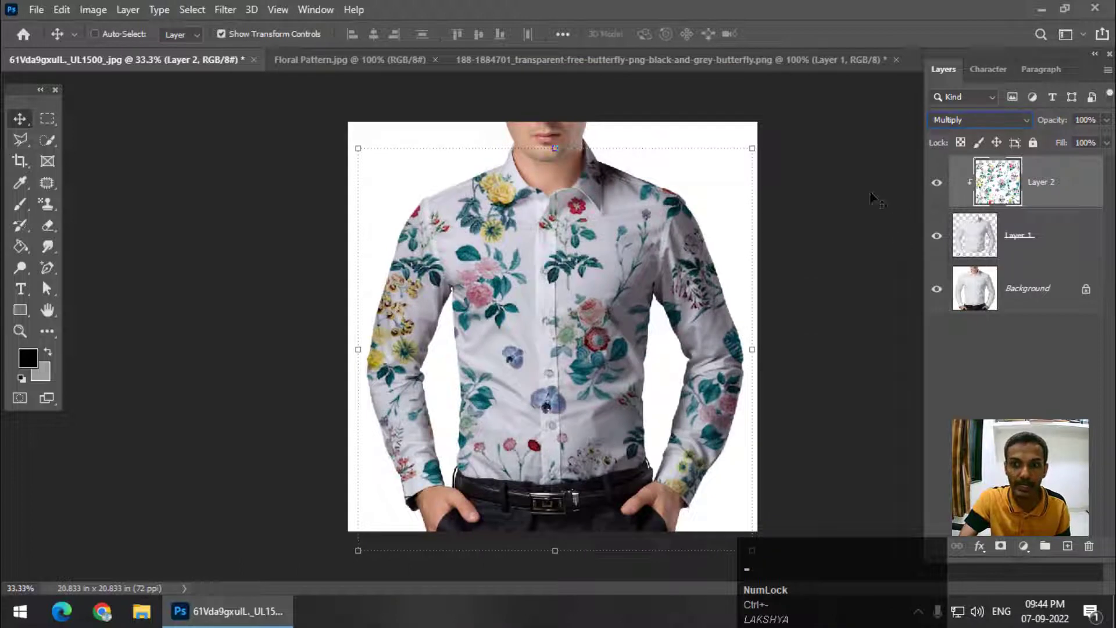
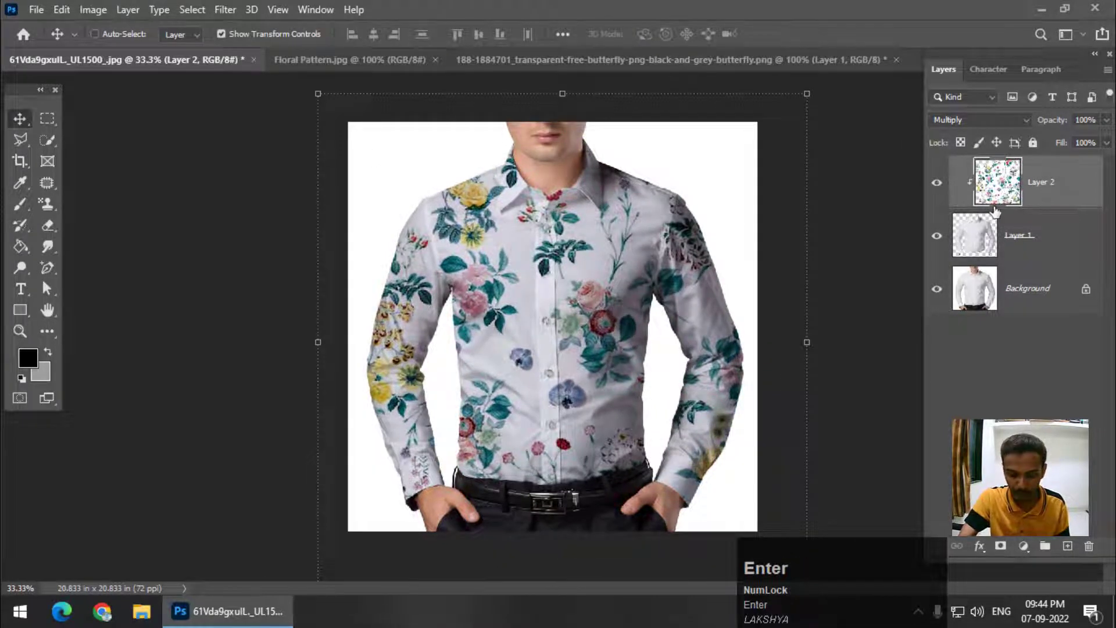
pyautogui.press('ctrl+=')
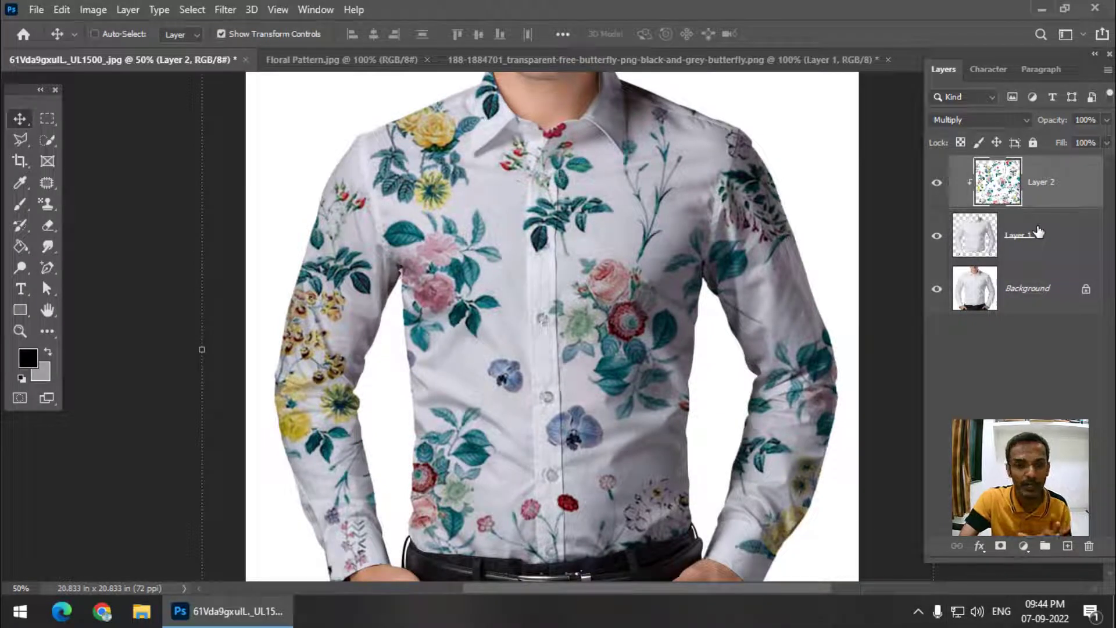
pyautogui.click(1040, 229)
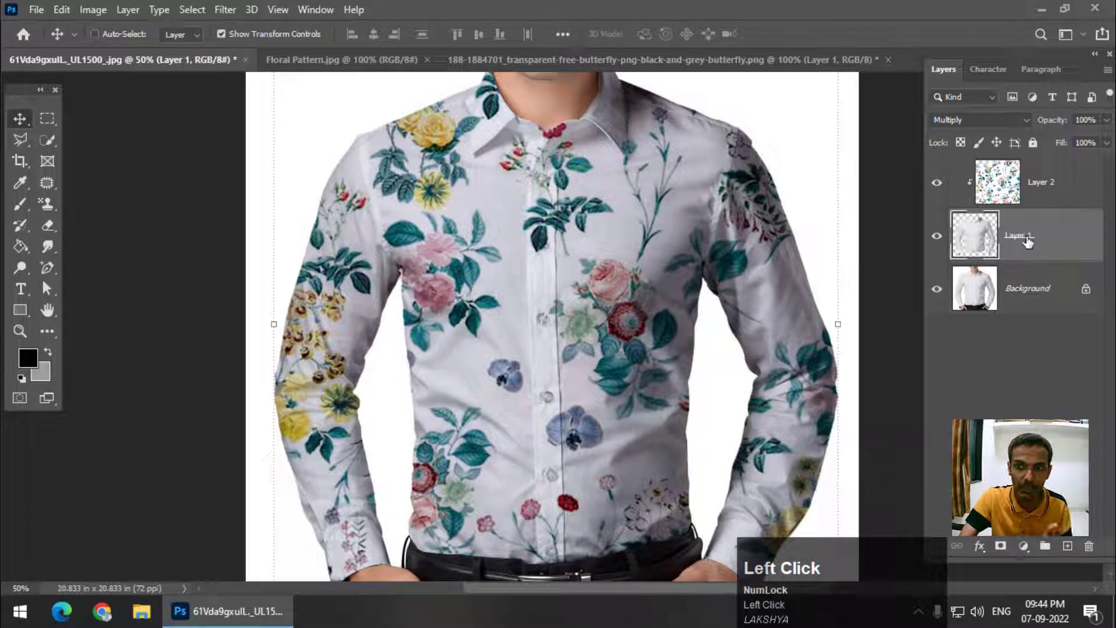
pyautogui.click(1030, 241)
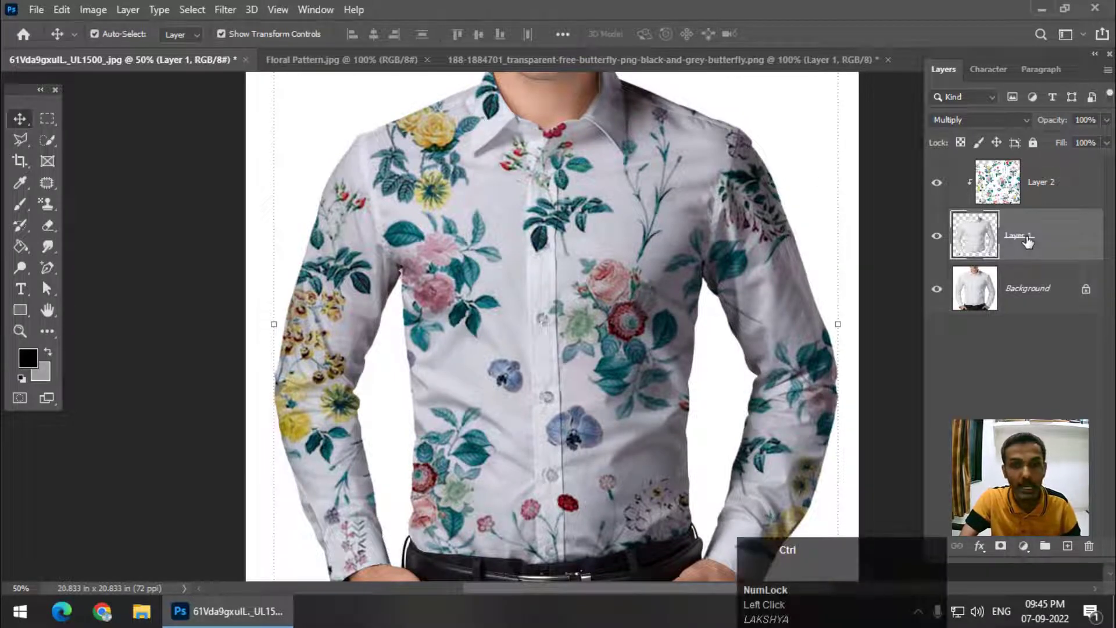
# Duplicate the shirt layer, clip the copy above the pattern and blend it in Darken mode
pyautogui.press('ctrl+j')
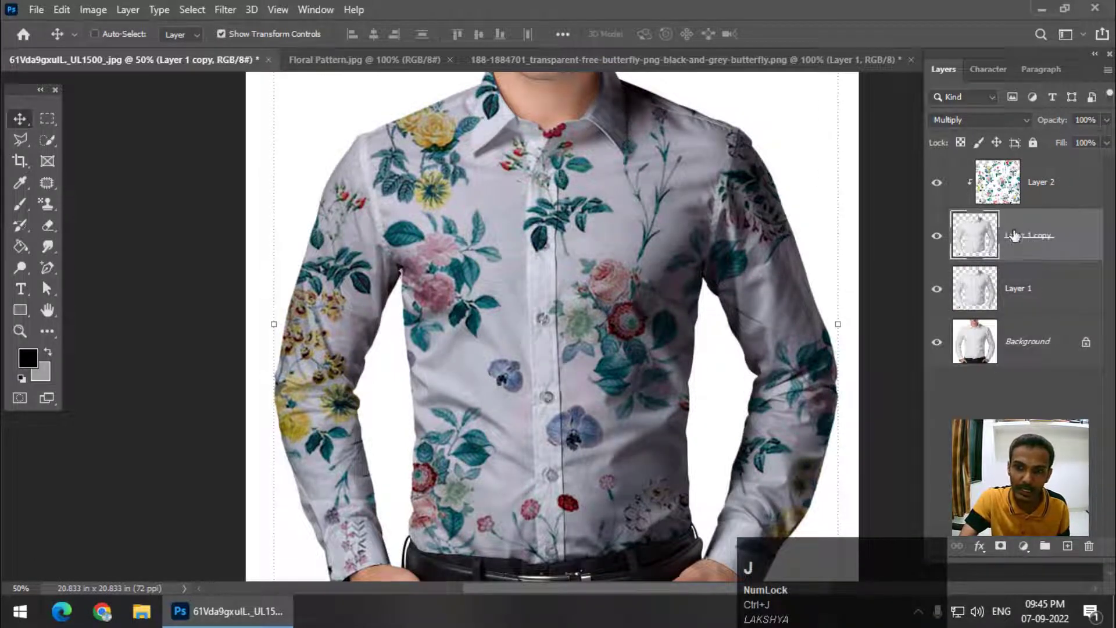
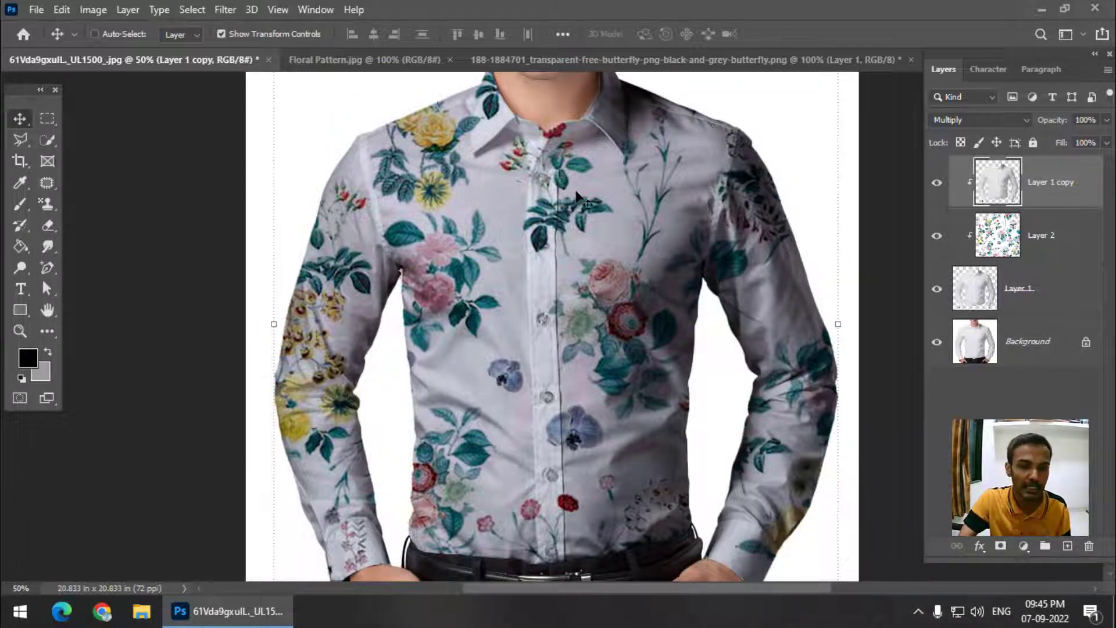
pyautogui.click(970, 120)
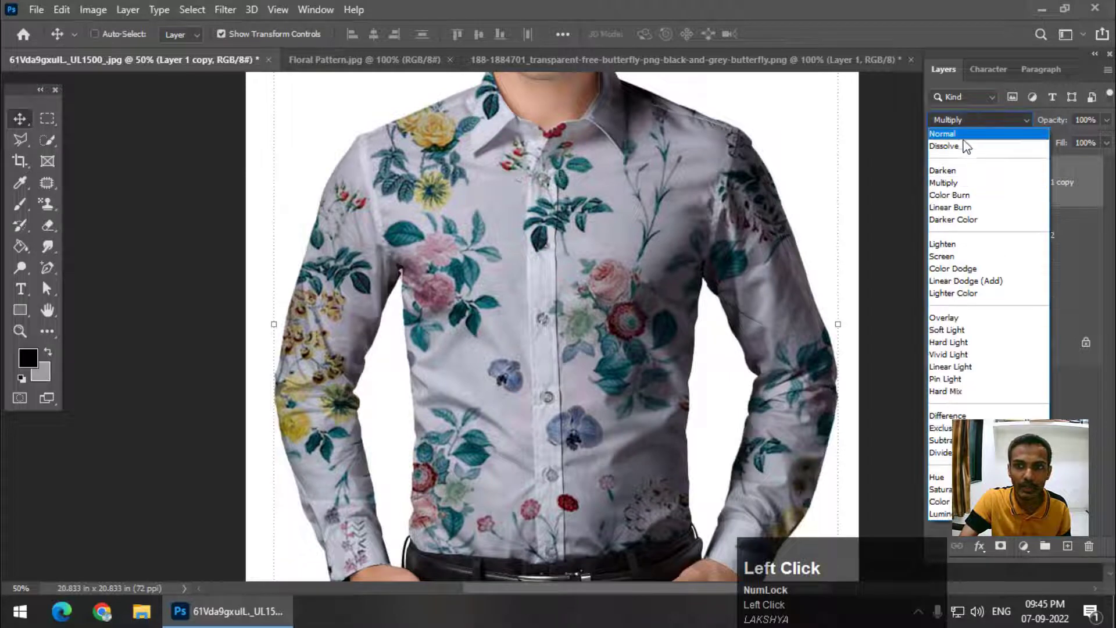
pyautogui.click(958, 172)
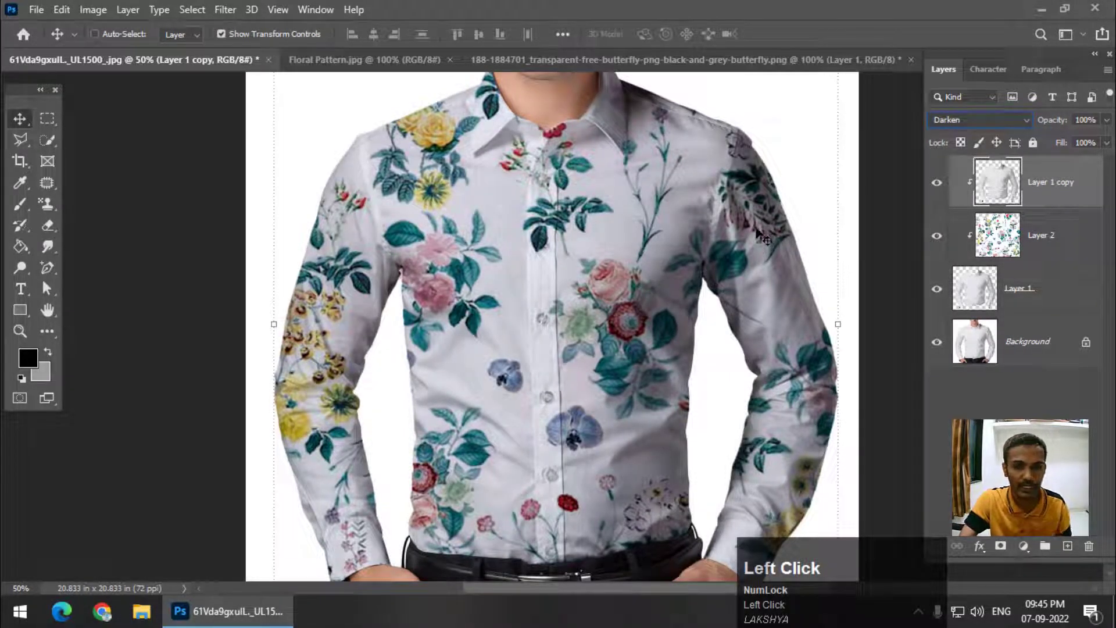
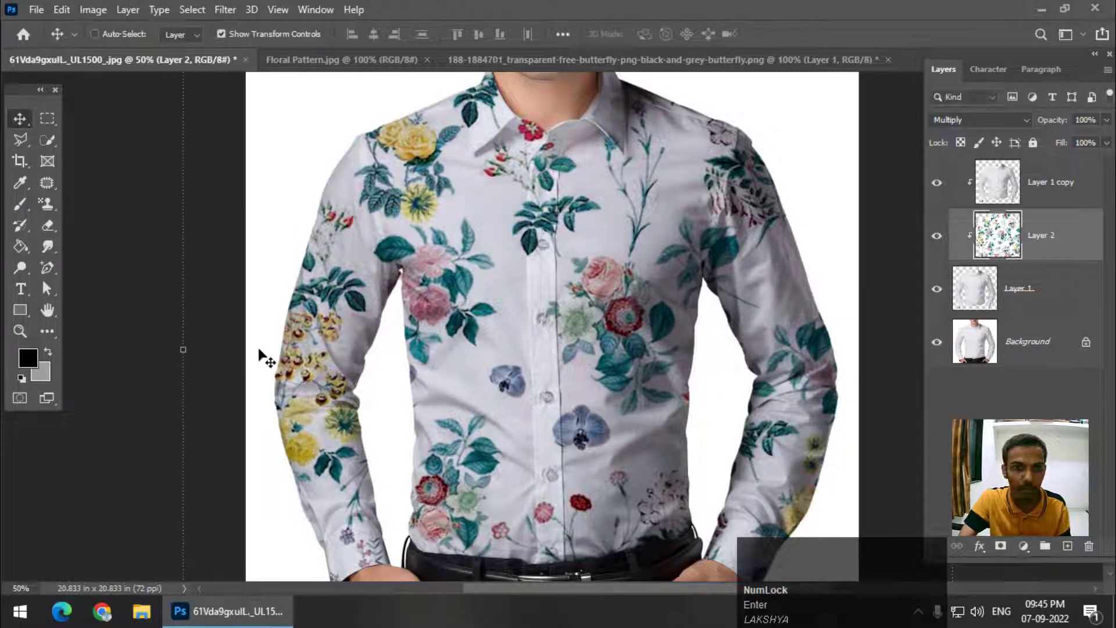
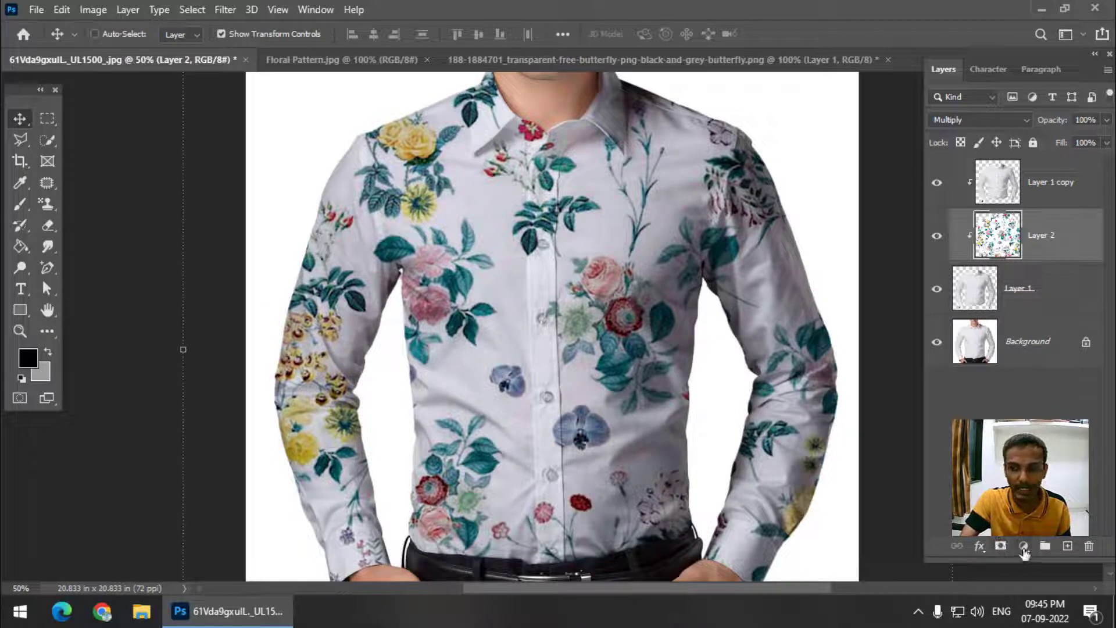
# Nudge the floral pattern layer into position on the shirt with the Move tool
pyautogui.click(1028, 553)
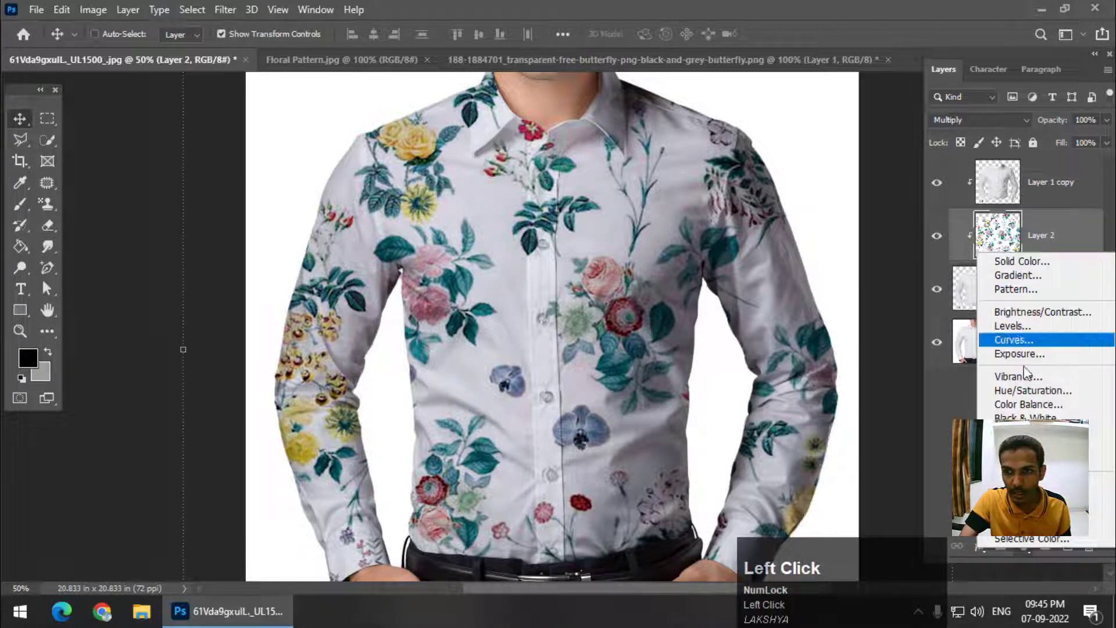
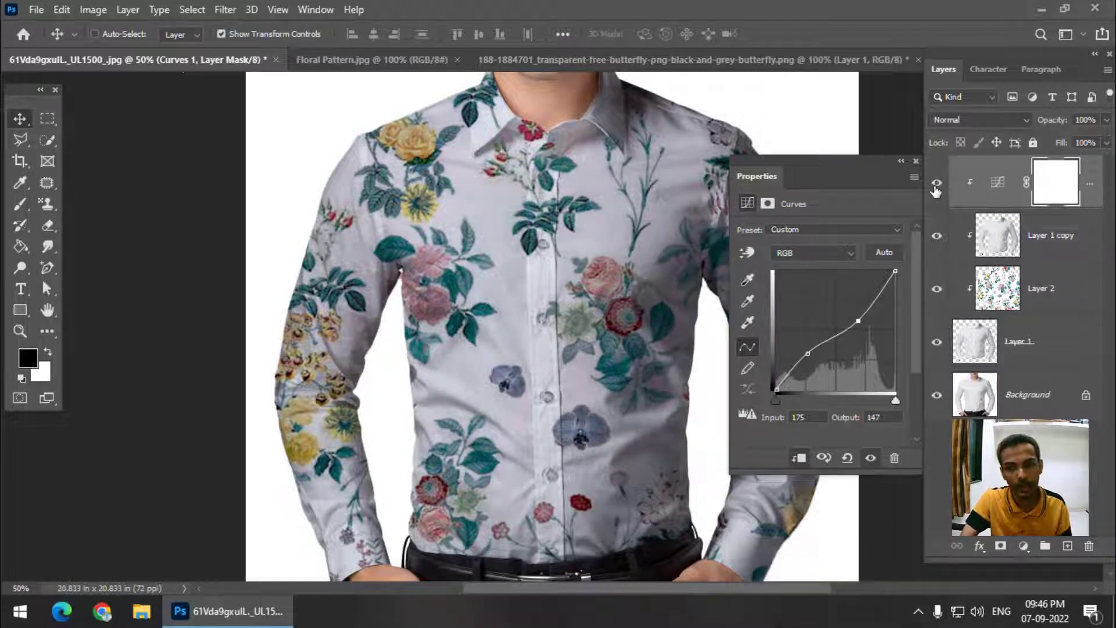
# Hide the Curves adjustment layer to compare its shading effect on the shirt
pyautogui.click(915, 160)
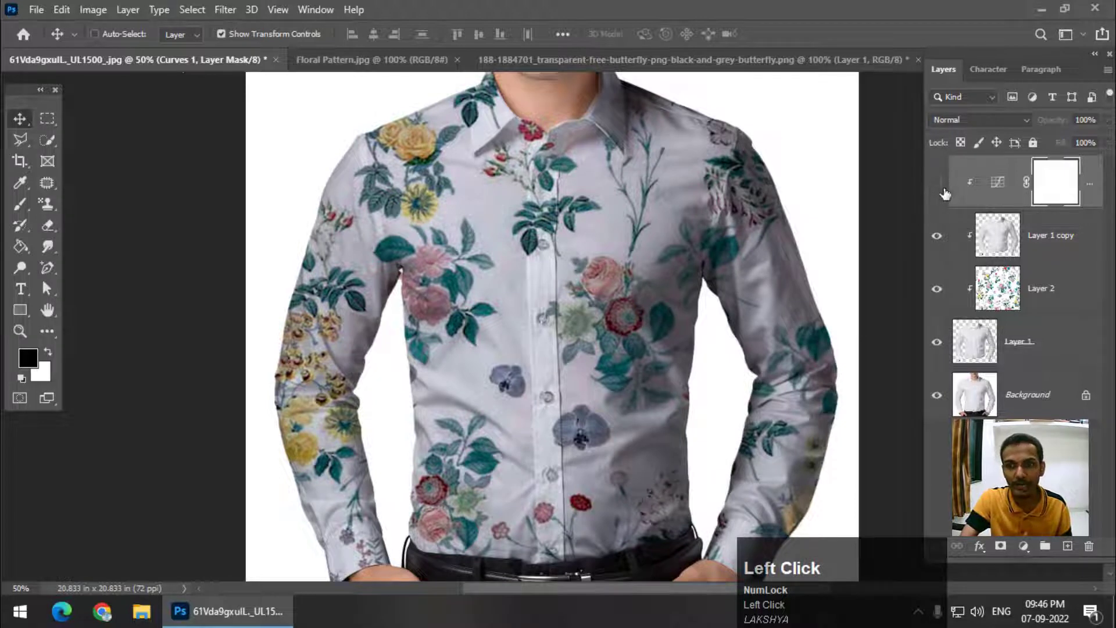
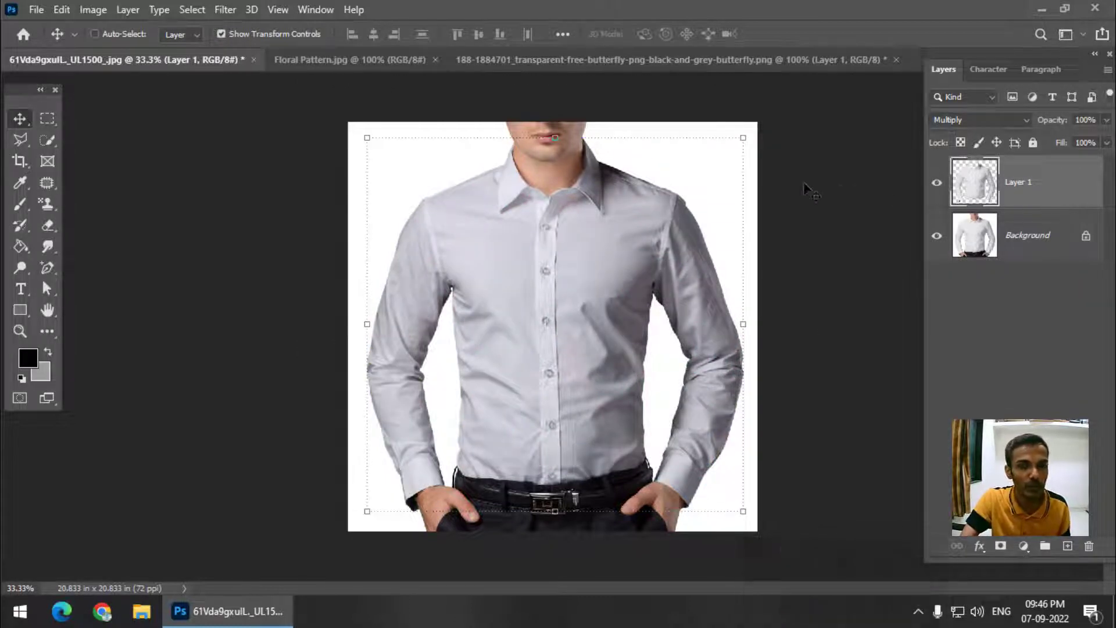
# Define the butterfly image as a pattern named Butterfly, then return to the shirt document
pyautogui.click(552, 58)
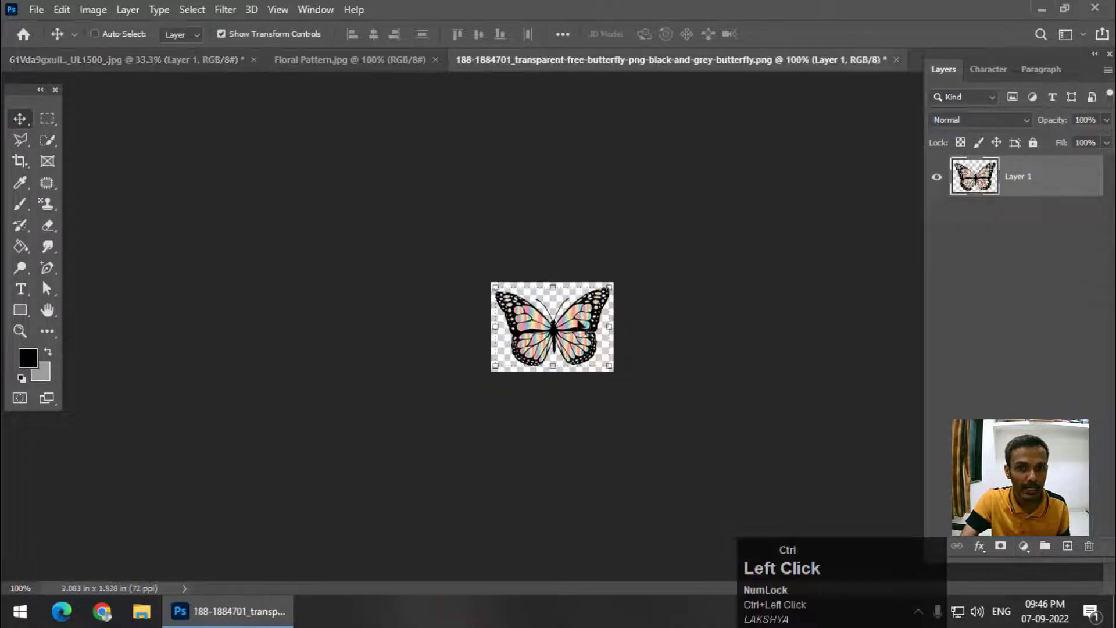
pyautogui.press('ctrl+=')
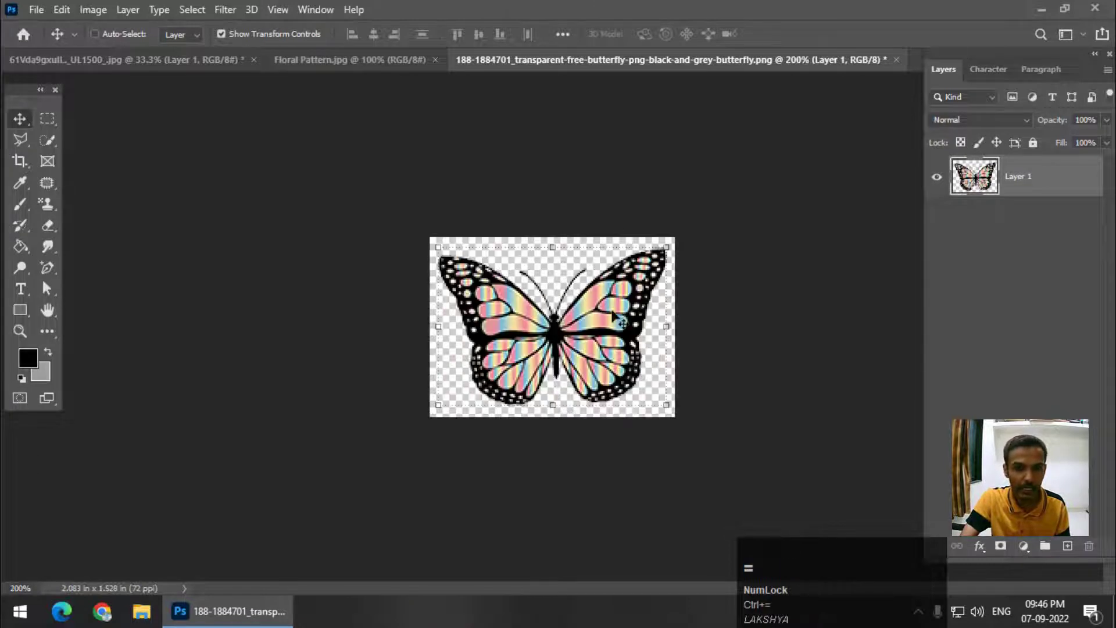
pyautogui.press('ctrl+-')
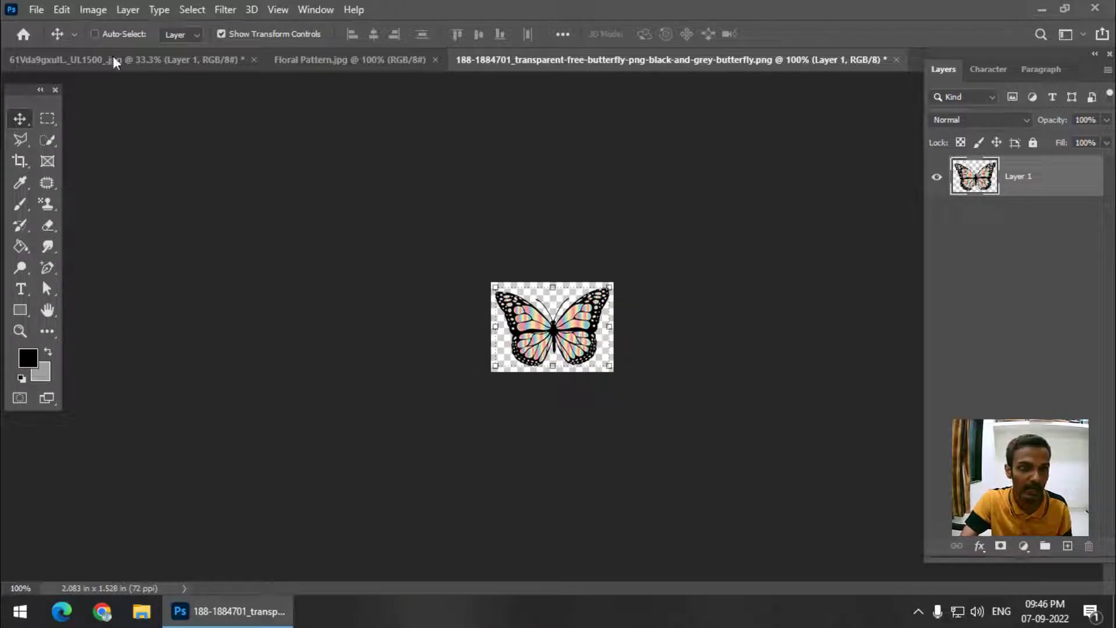
pyautogui.click(68, 7)
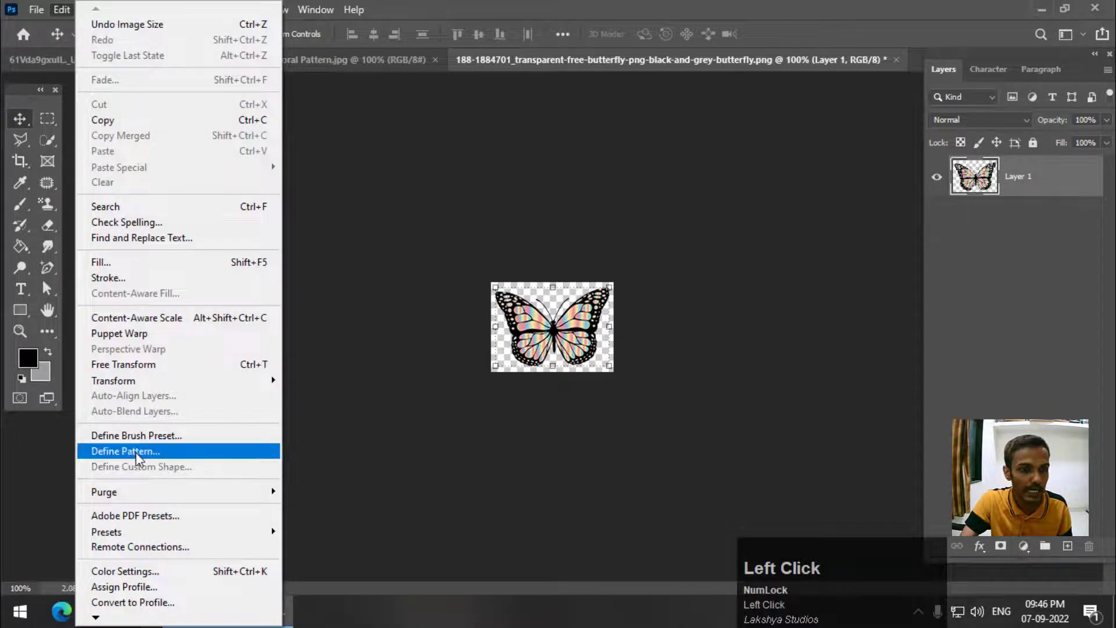
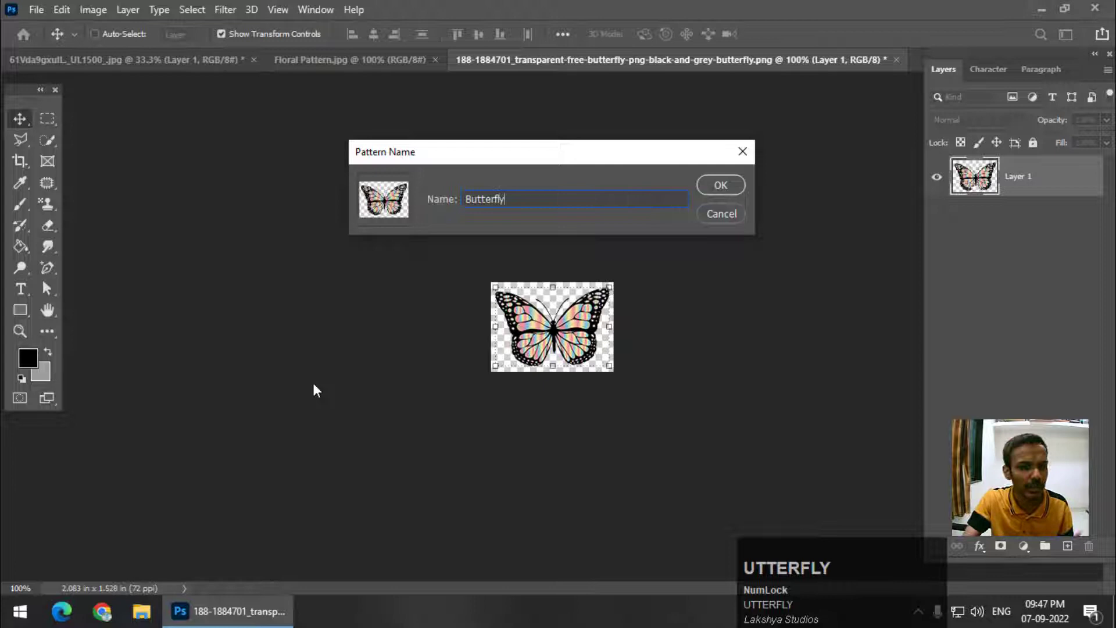
pyautogui.click(723, 181)
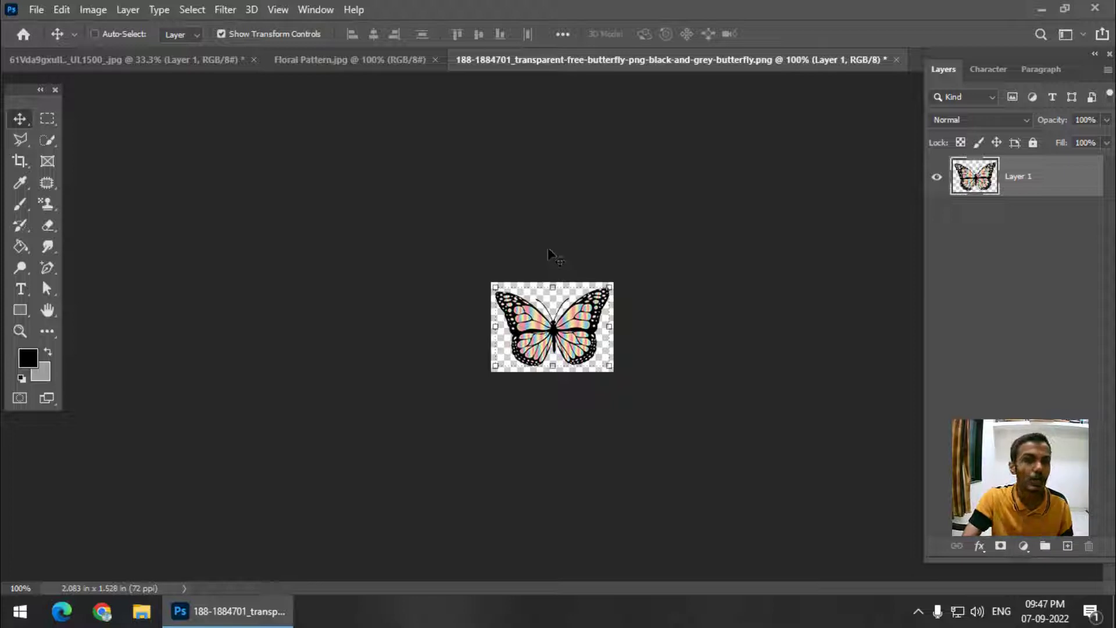
pyautogui.click(163, 64)
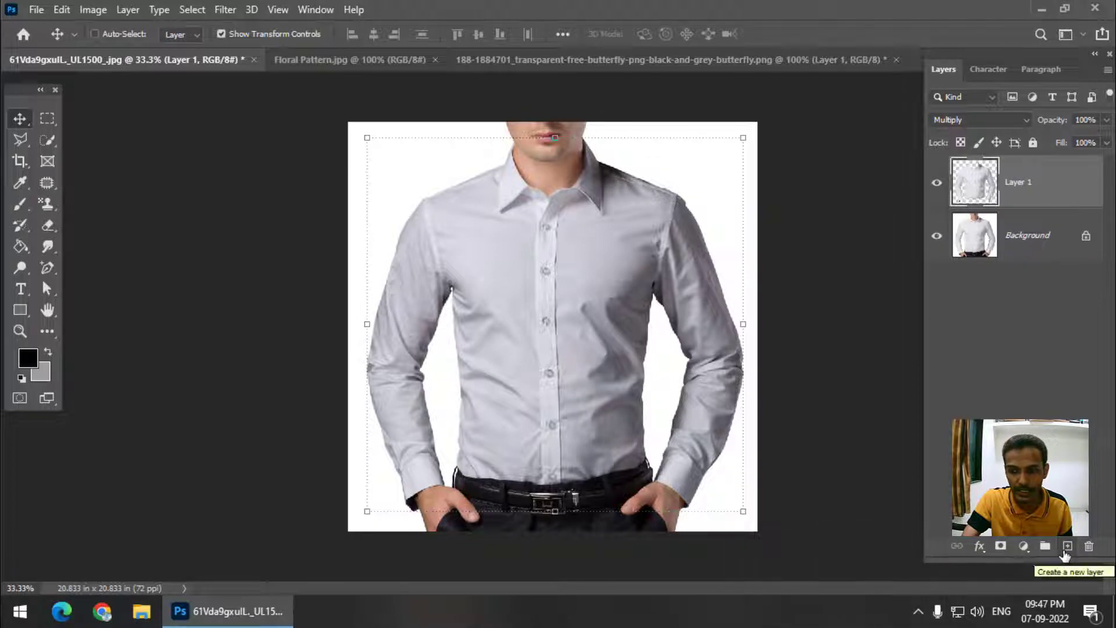
# Add a new layer and fill it with the Butterfly pattern using the Paint Bucket
pyautogui.click(1066, 553)
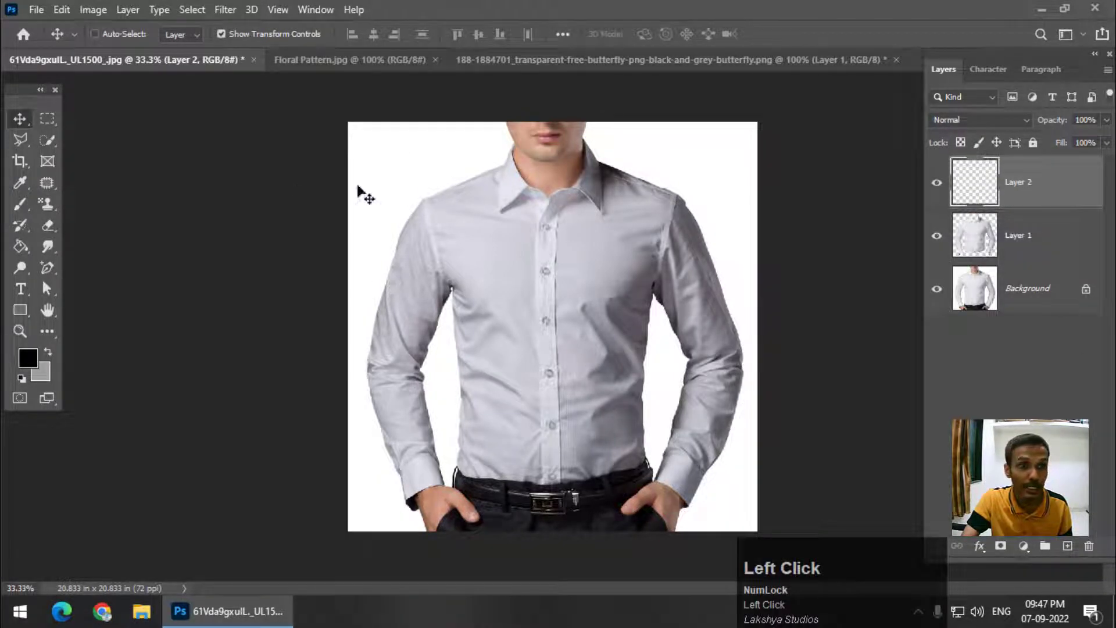
pyautogui.moveTo(20, 245); pyautogui.dragTo(118, 265)
pyautogui.click(118, 265)
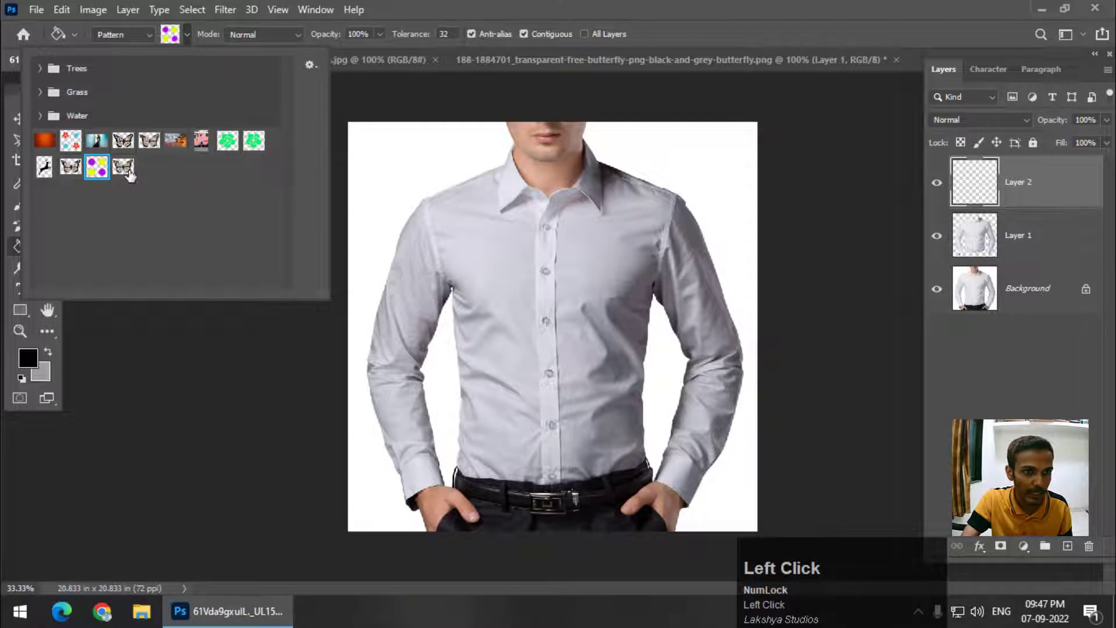
pyautogui.click(132, 173)
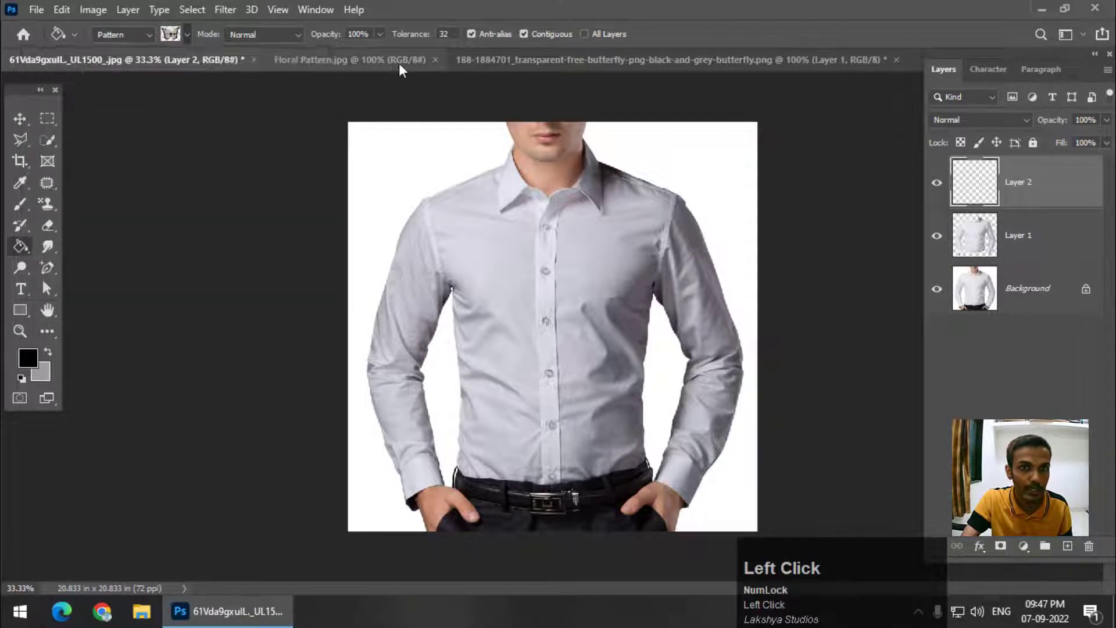
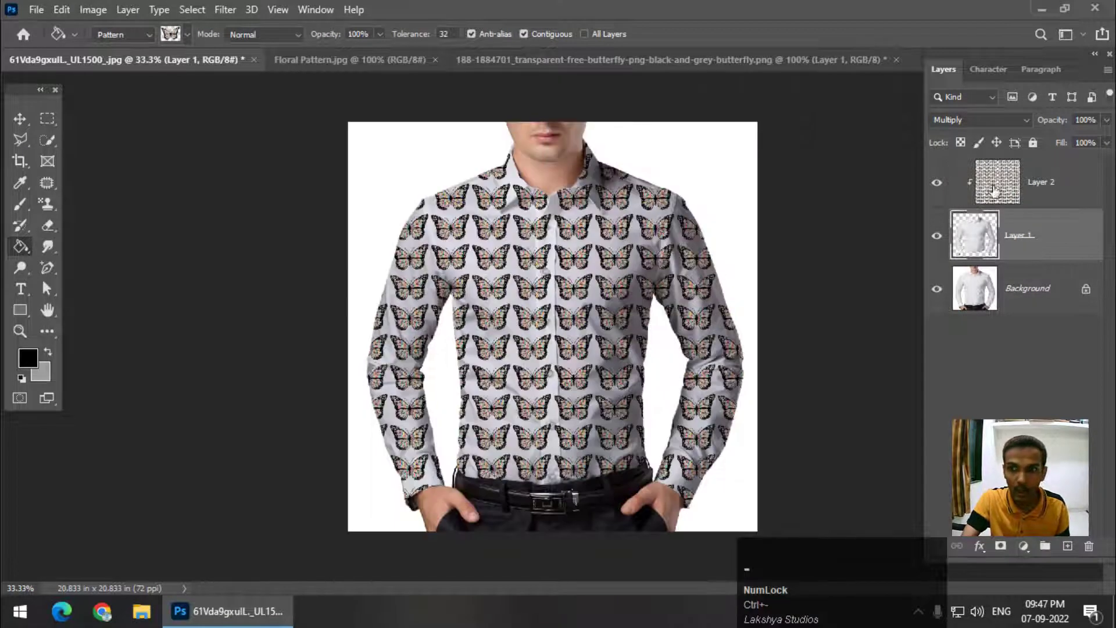
# Clip the butterfly layer to the shirt in Multiply and start Free Transform on it
pyautogui.click(1041, 187)
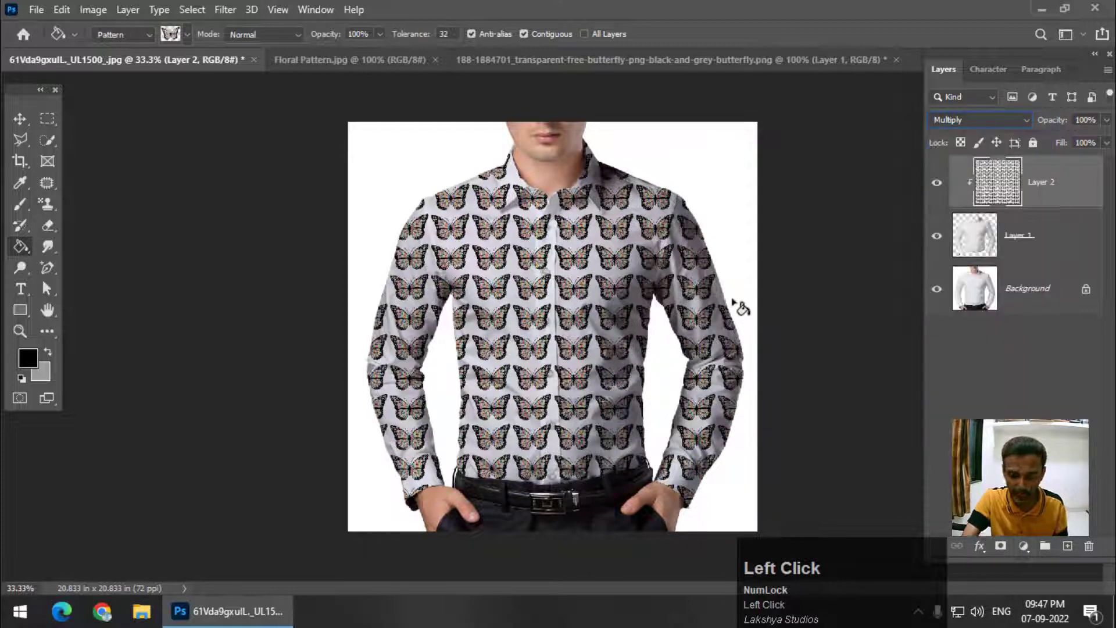
pyautogui.press('ctrl+=')
pyautogui.press('ctrl+-')
# Scale up and rotate the butterfly pattern with Free Transform and commit it
pyautogui.click(30, 125)
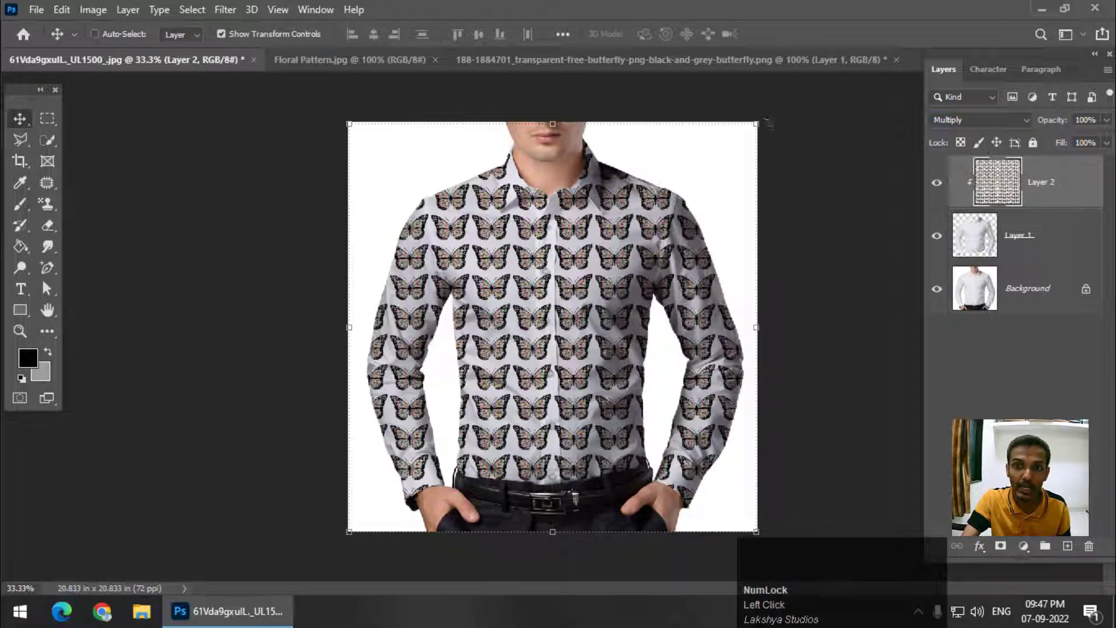
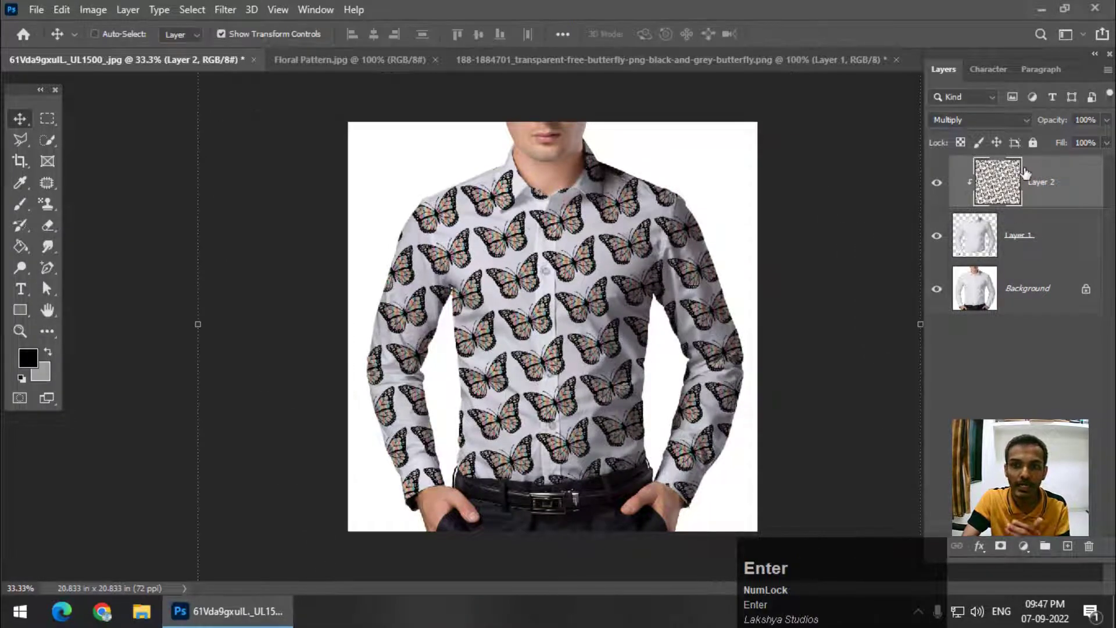
pyautogui.press('Return')
pyautogui.press('=')
pyautogui.click(1024, 231)
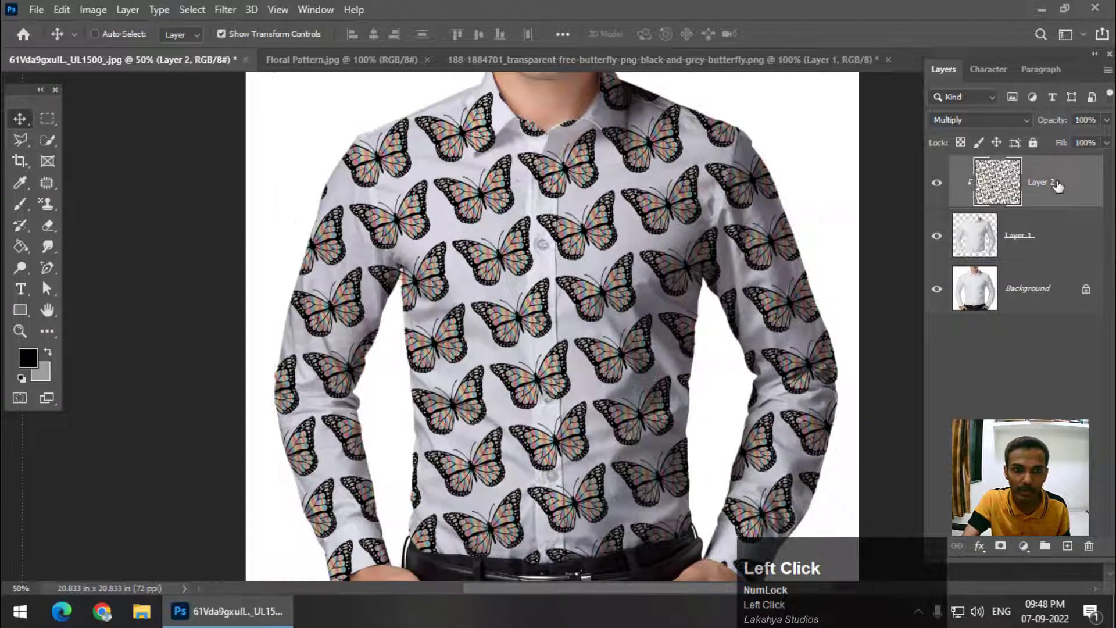
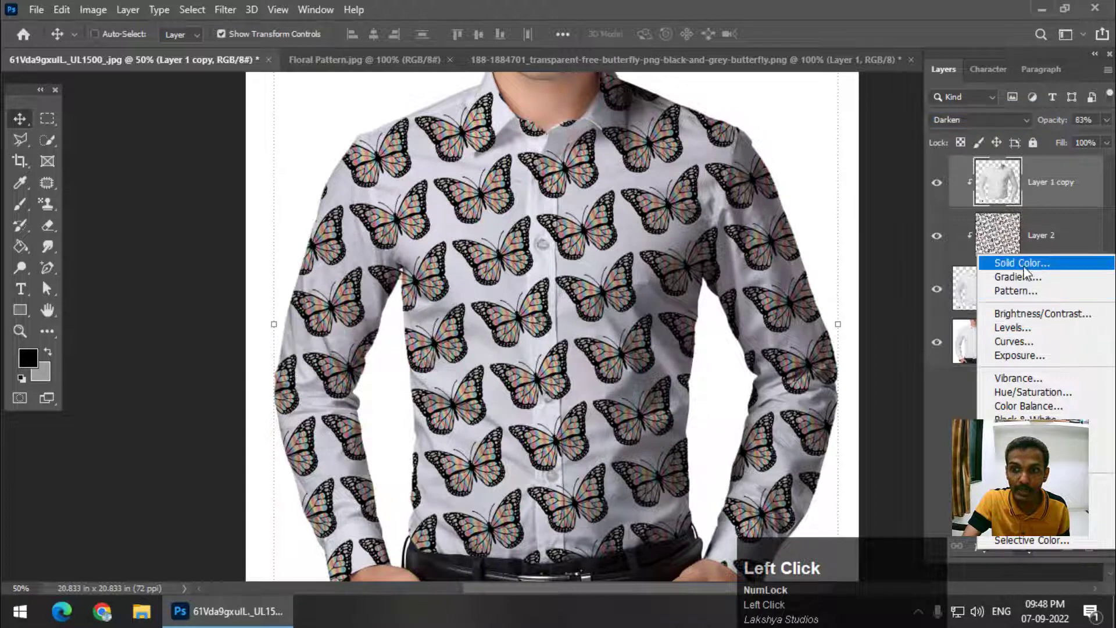
# Add a Levels adjustment layer above the Darken shirt copy to deepen shading
pyautogui.moveTo(1019, 333); pyautogui.dragTo(919, 162)
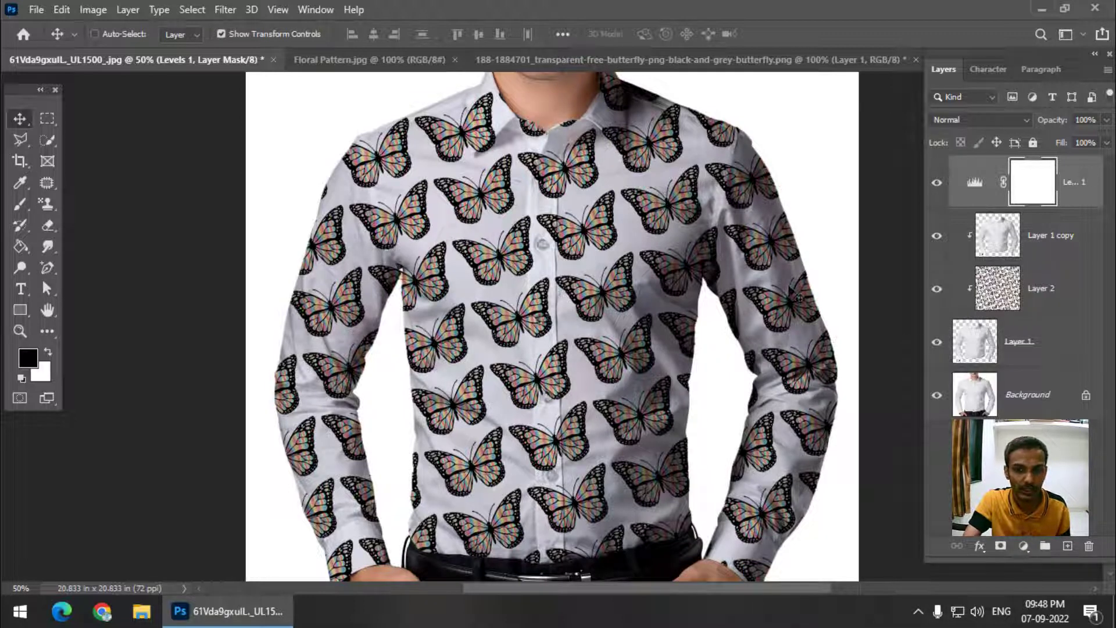
# Select the Levels, shirt copy and butterfly layers and delete them, leaving the plain shirt
pyautogui.click(1066, 333)
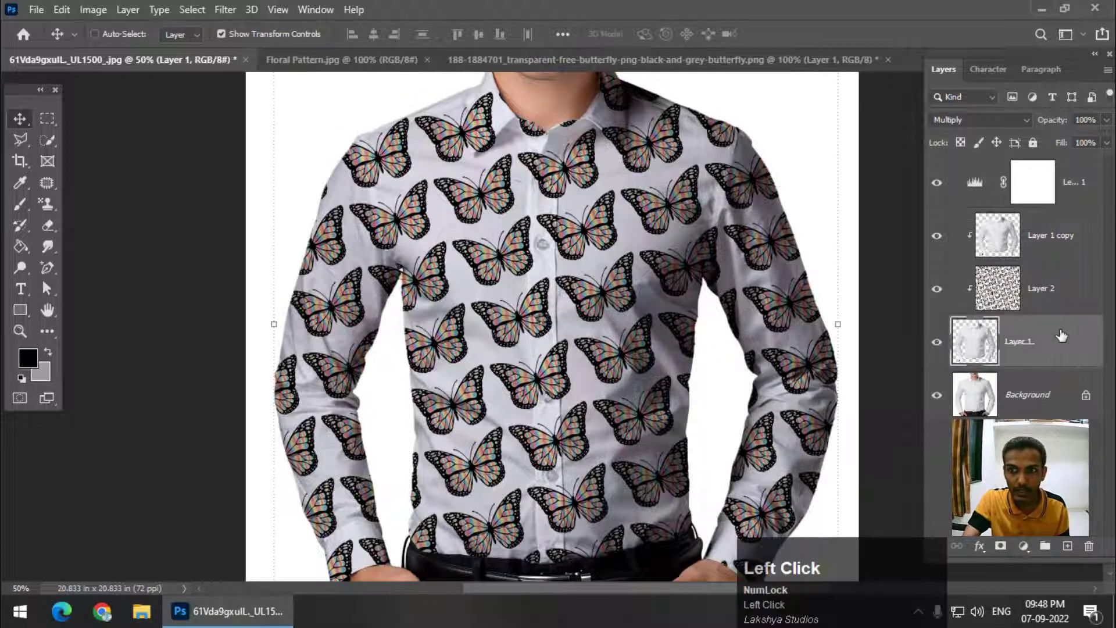
pyautogui.press('ctrl+-')
pyautogui.press('ctrl+=')
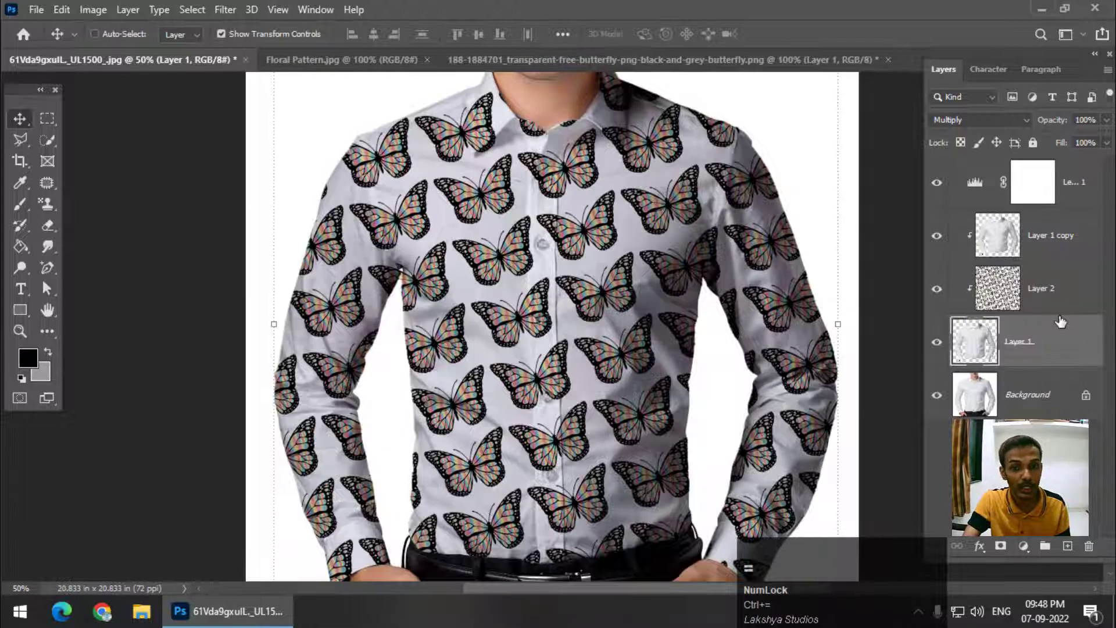
pyautogui.scroll(-3)
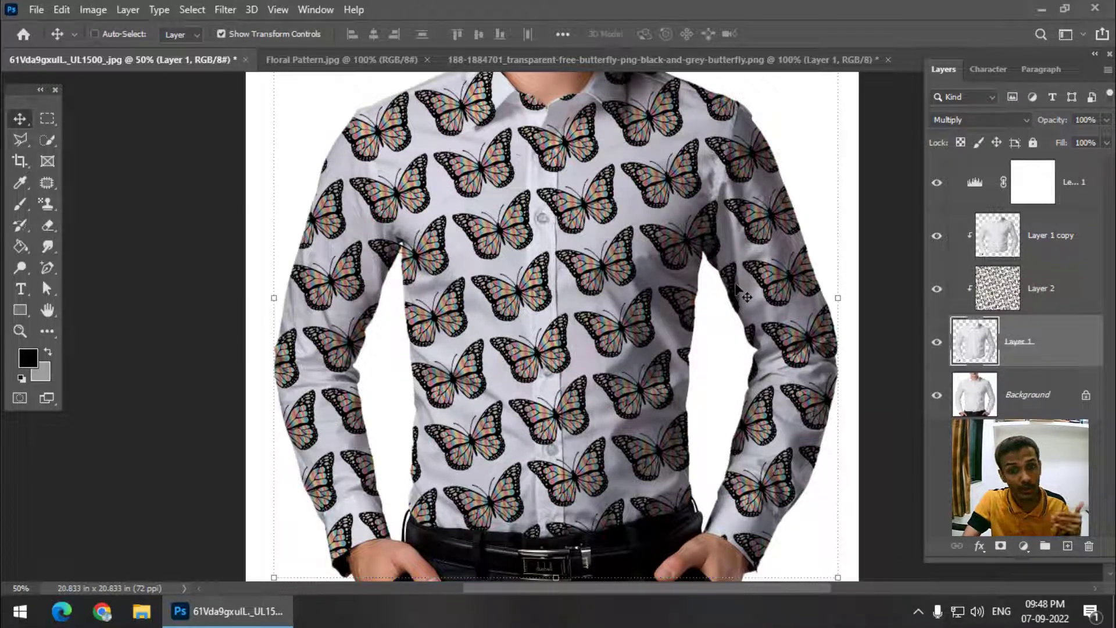
pyautogui.click(1035, 276)
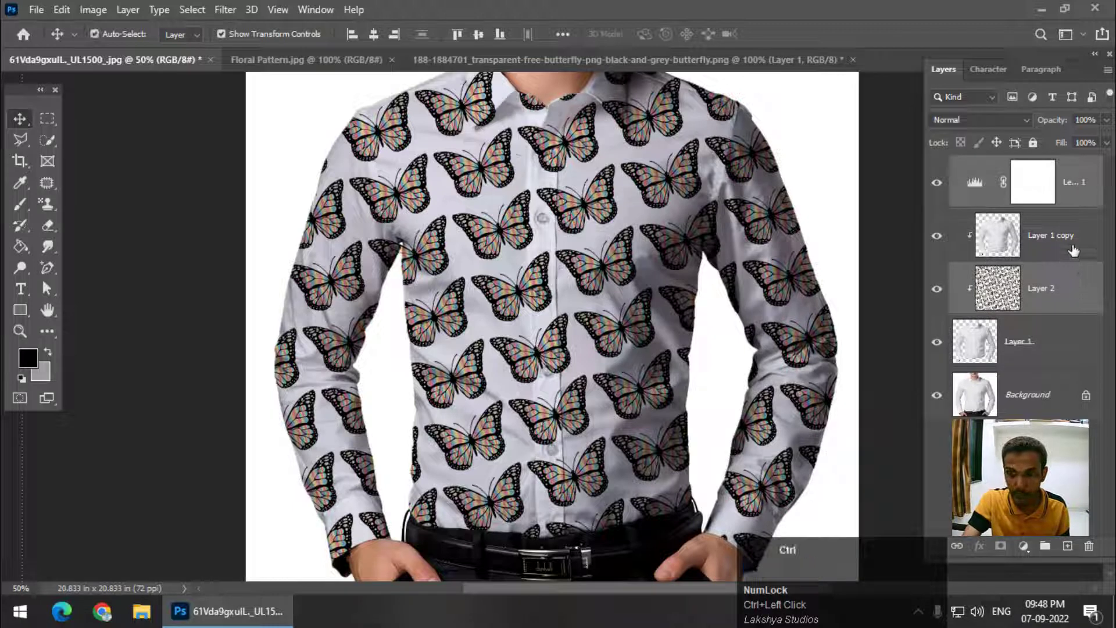
pyautogui.click(1075, 247)
pyautogui.press('Delete')
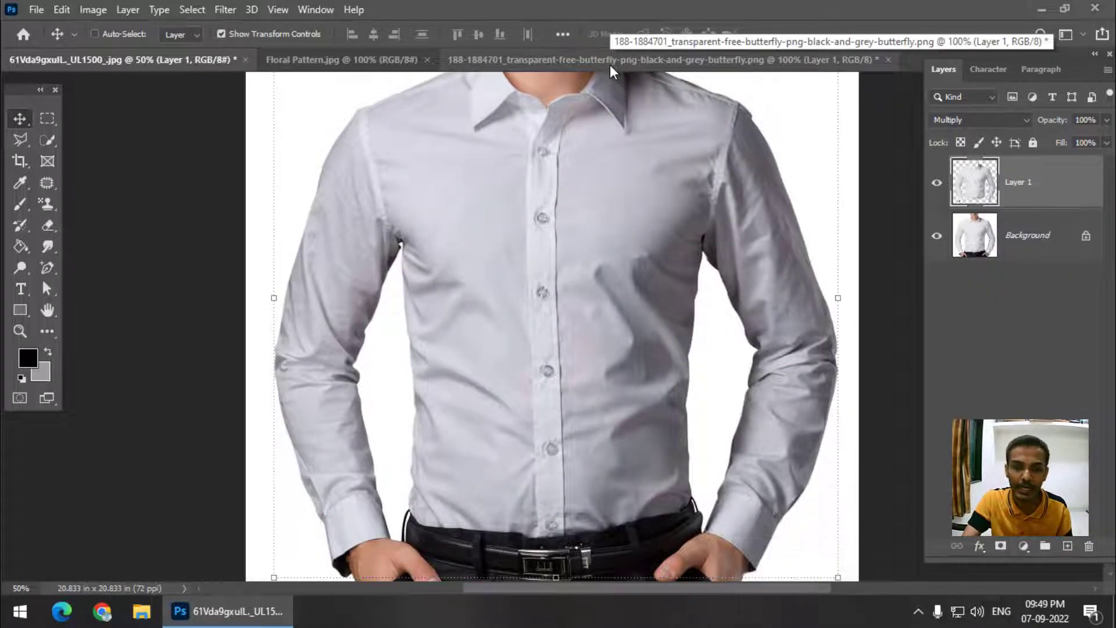
# Create a new 100 × 100 px, 300 ppi document with a transparent background
pyautogui.doubleClick(44, 9)
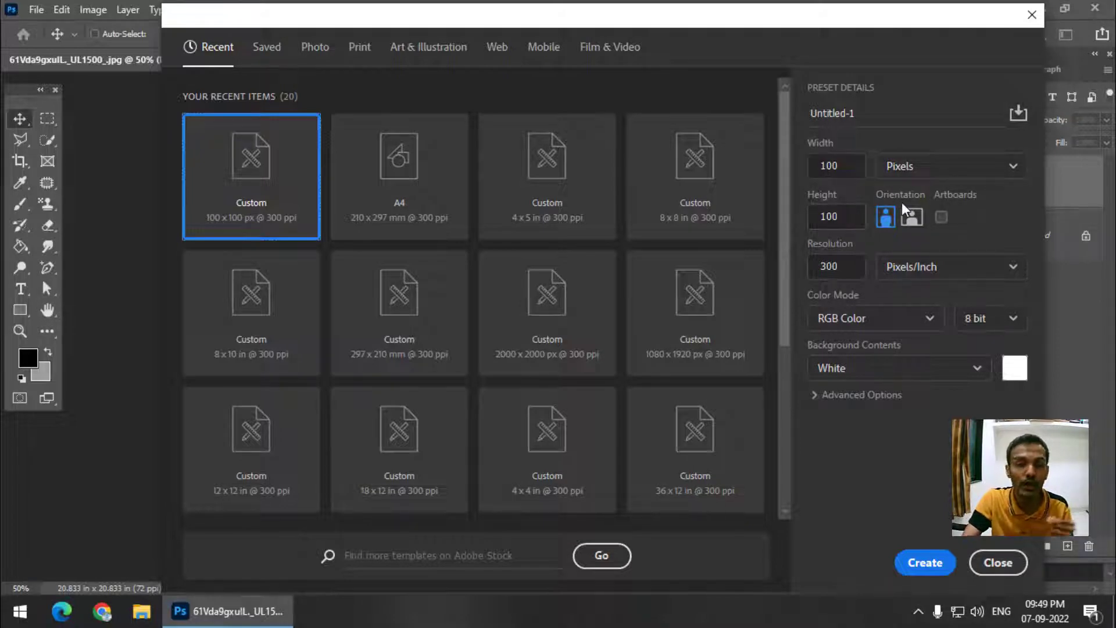
pyautogui.click(942, 171)
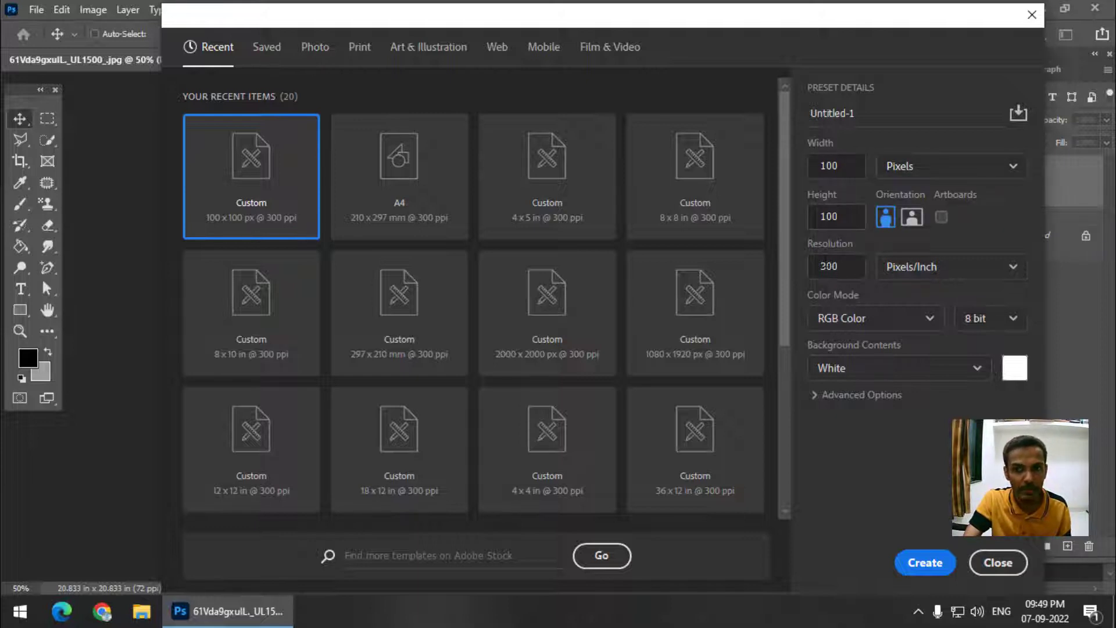
pyautogui.click(848, 378)
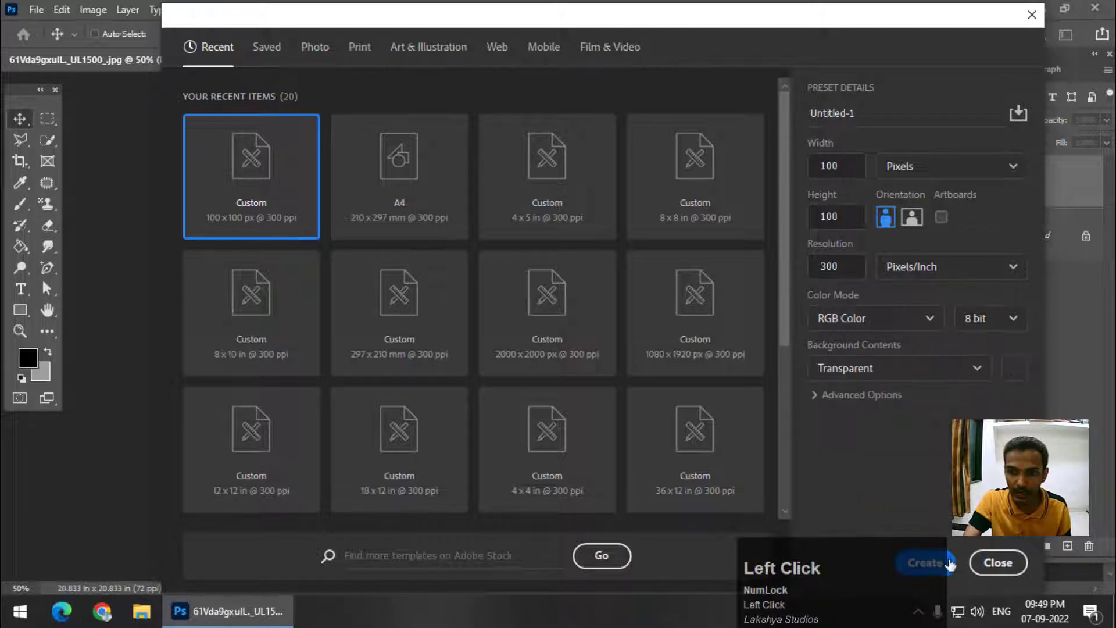
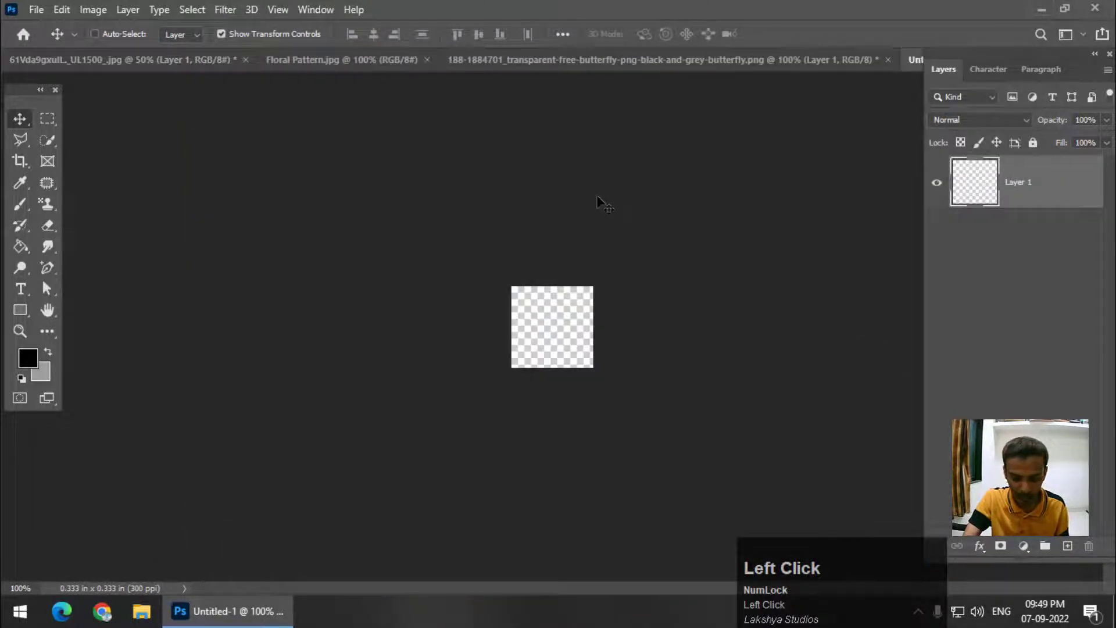
# On a new layer, draw a circle near the tile's top-left and fill it purple
pyautogui.press('ctrl+=')
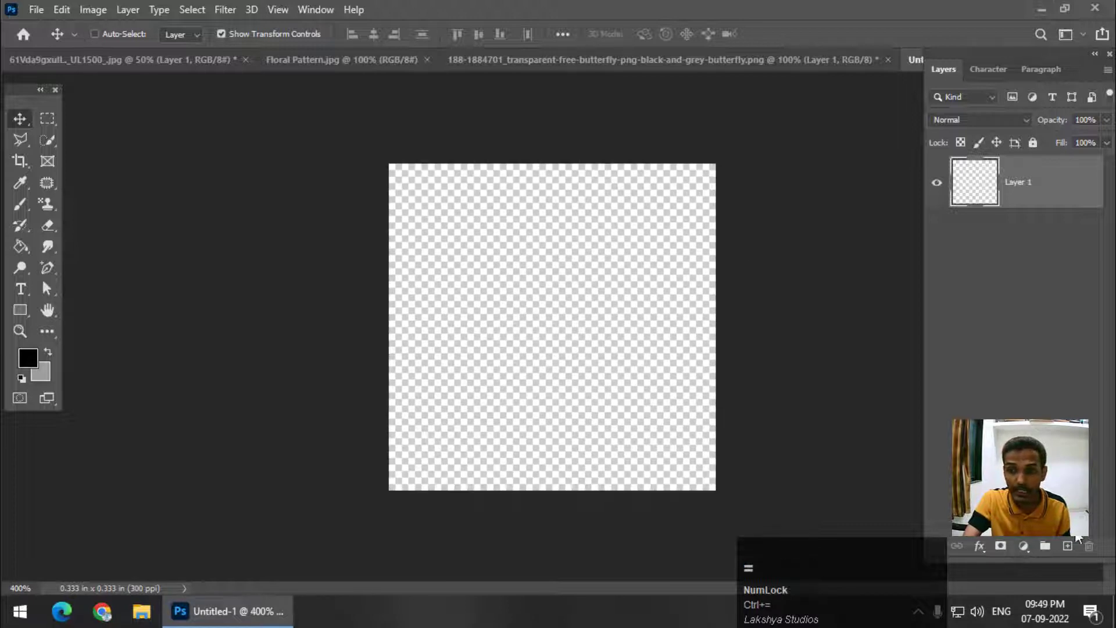
pyautogui.click(1072, 550)
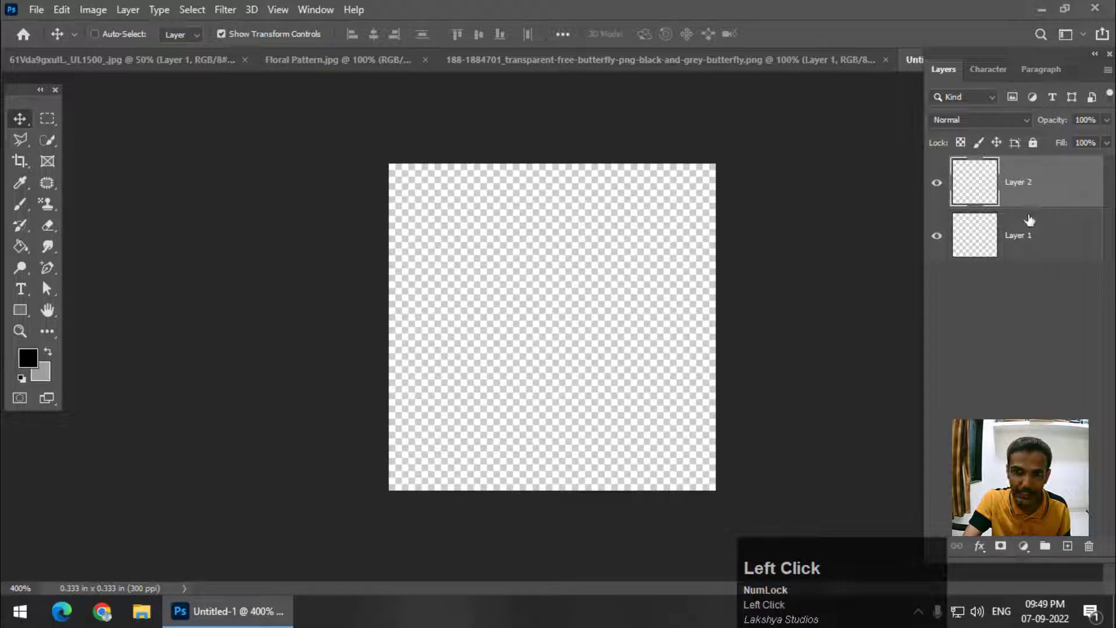
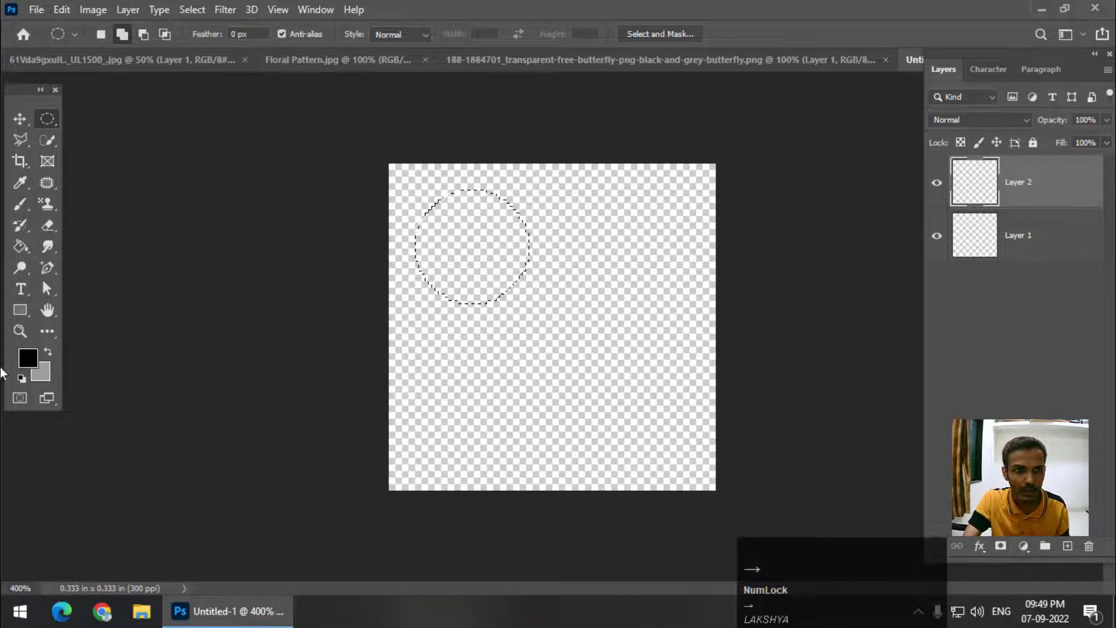
pyautogui.moveTo(40, 362); pyautogui.dragTo(945, 213)
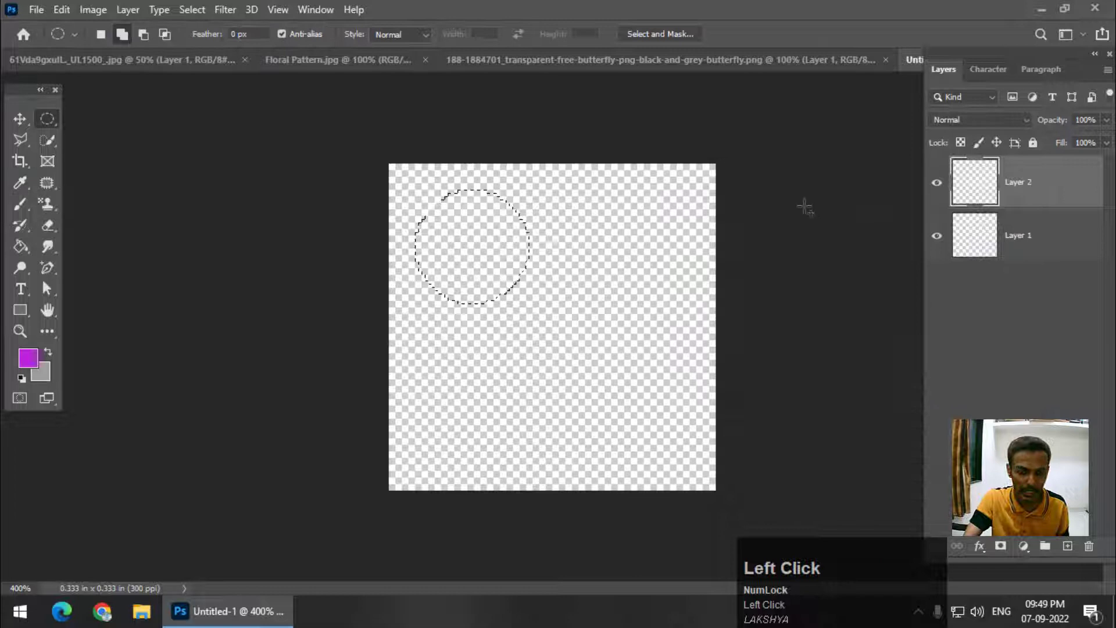
pyautogui.press('alt+BackSpace')
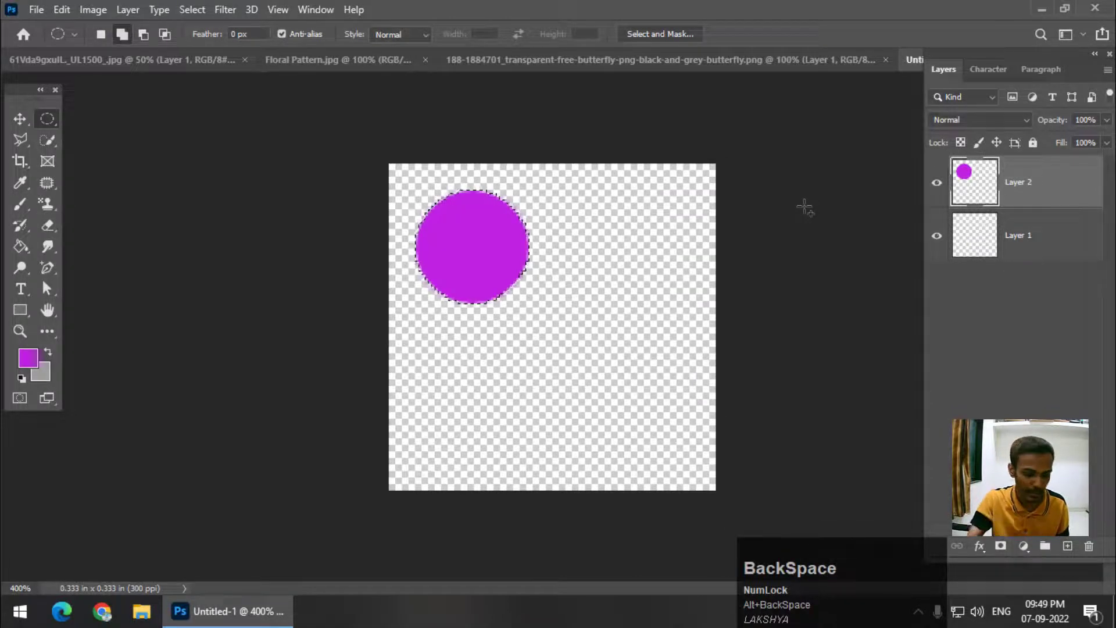
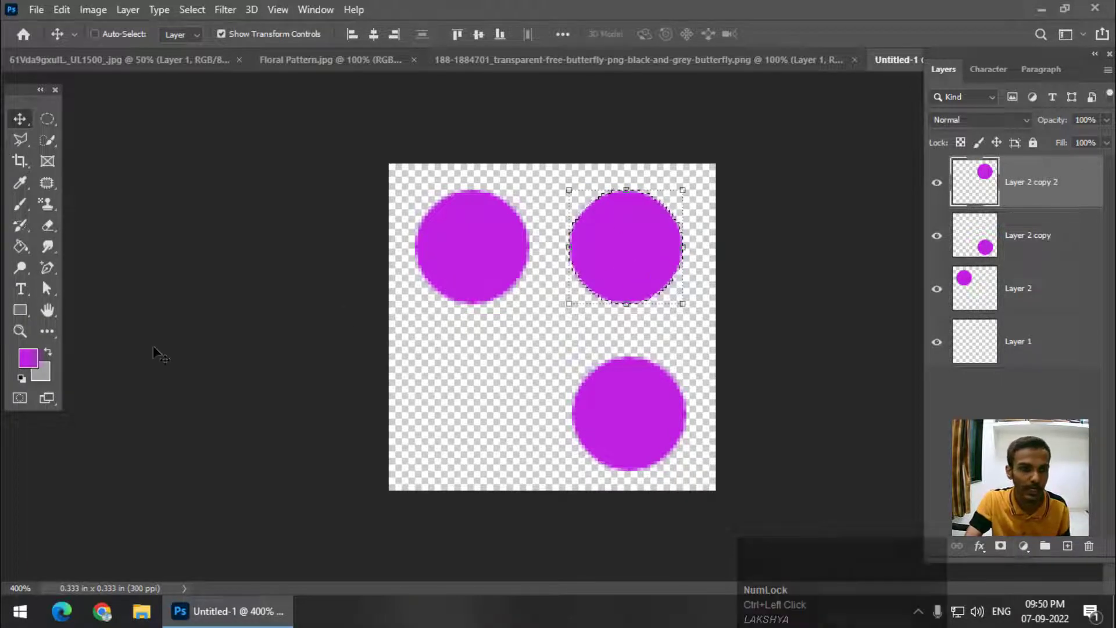
# Fill the top-right circle yellow, save the tile as a 'Dots' pattern, and return to the shirt document
pyautogui.moveTo(34, 359); pyautogui.dragTo(963, 218)
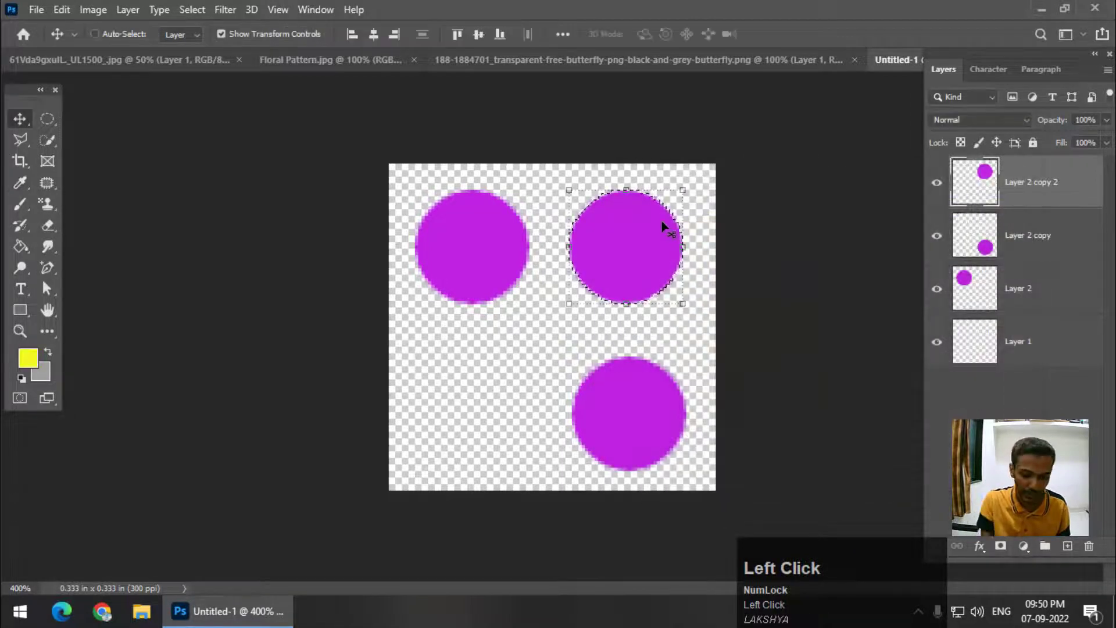
pyautogui.press('alt+BackSpace')
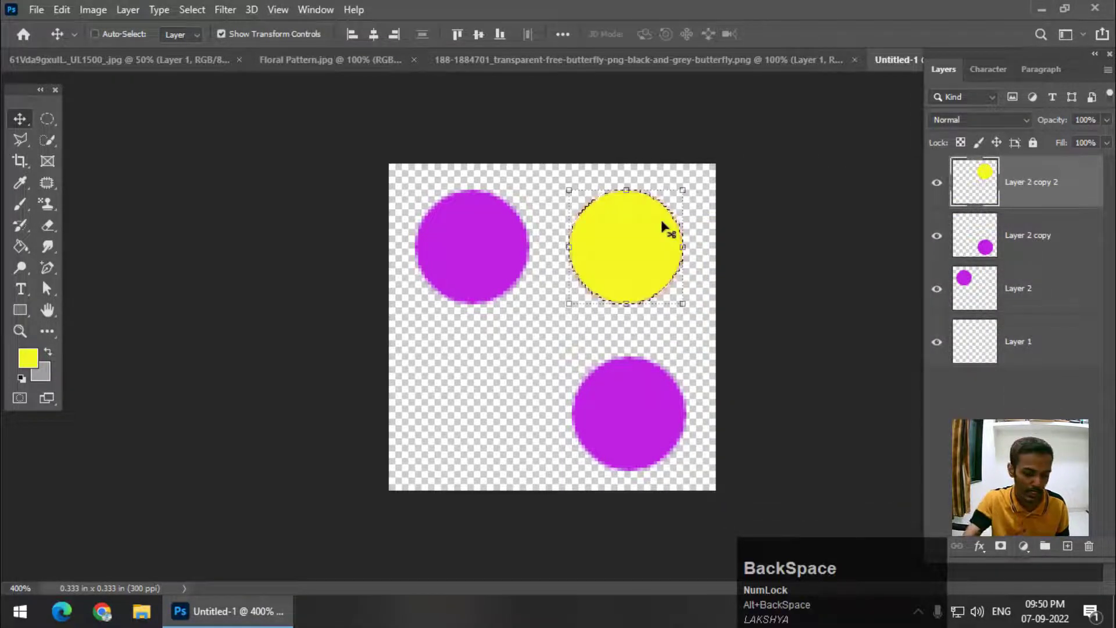
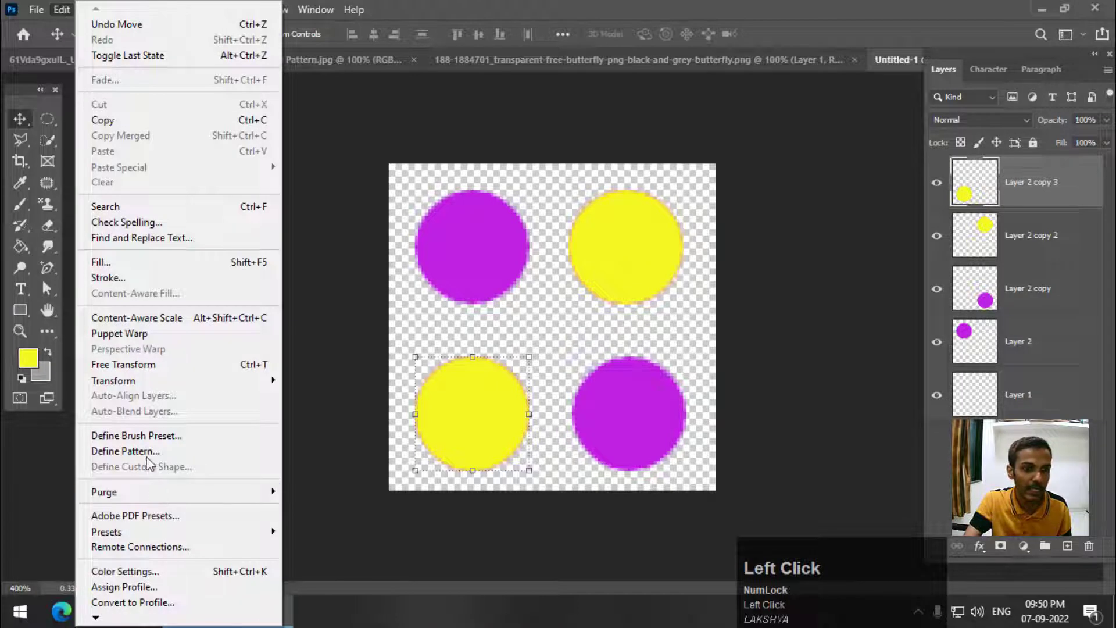
pyautogui.write('ots')
pyautogui.press('Return')
pyautogui.click(189, 64)
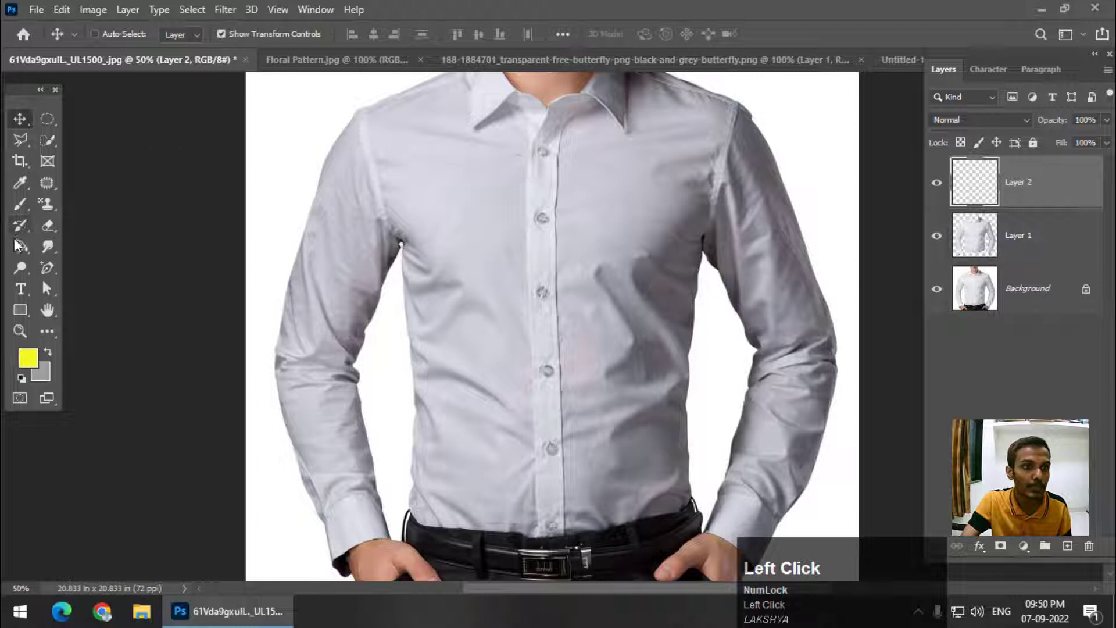
# With the Paint Bucket in Pattern mode, fill the empty layer with the dot pattern
pyautogui.rightClick(21, 252)
pyautogui.click(74, 265)
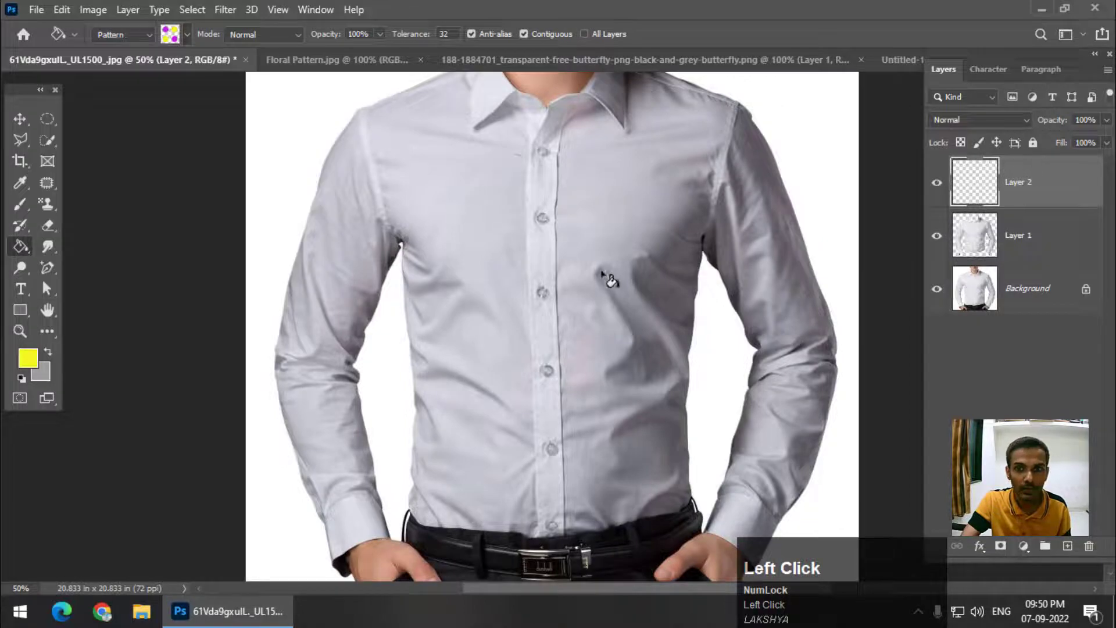
pyautogui.press('ctrl+-')
pyautogui.moveTo(20, 117); pyautogui.dragTo(613, 398)
pyautogui.press('Return')
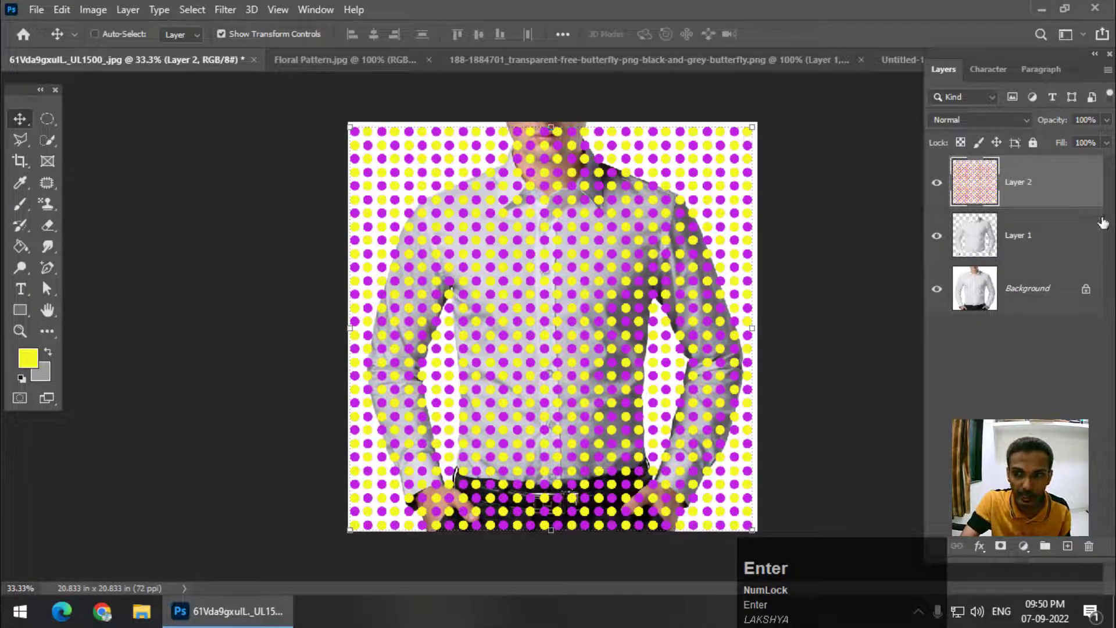
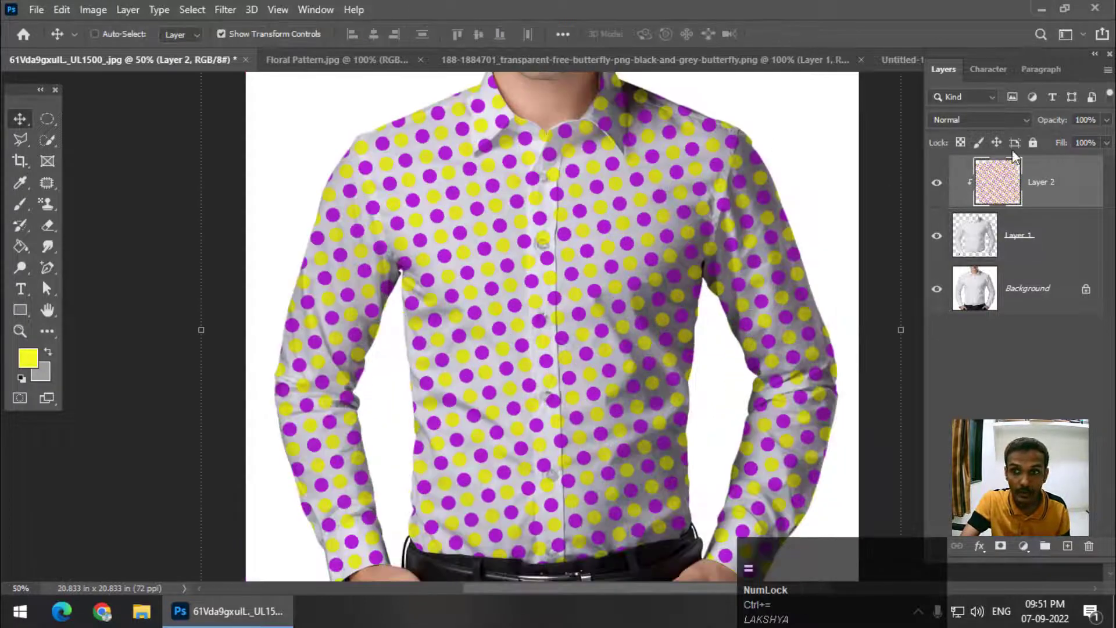
# Blend the dot layer with Multiply and place a clipped Darken copy of the shirt above it
pyautogui.click(989, 128)
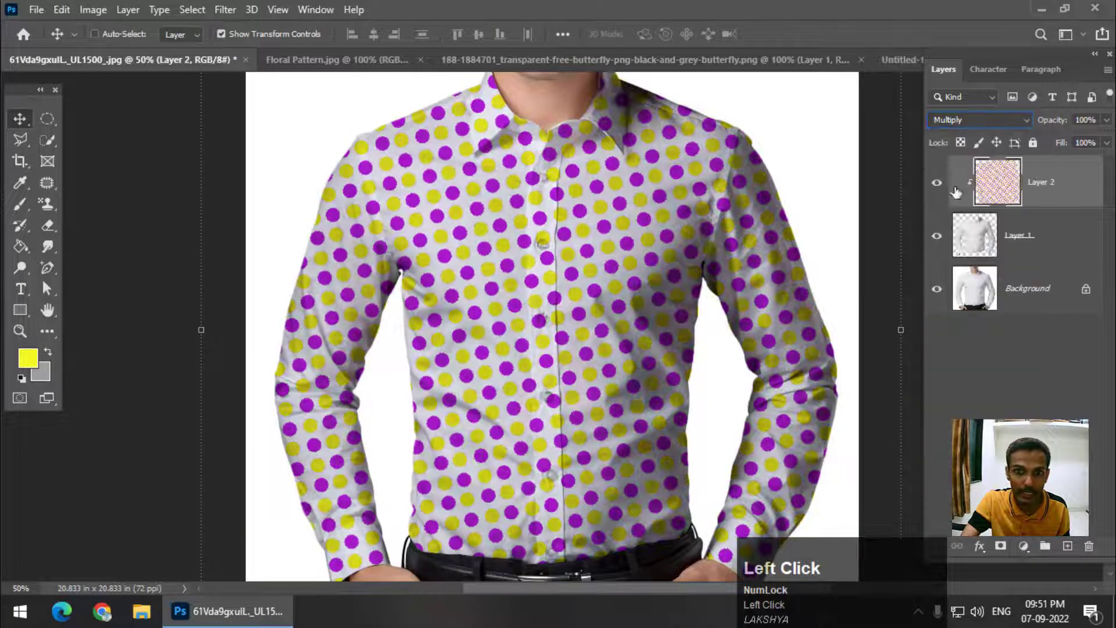
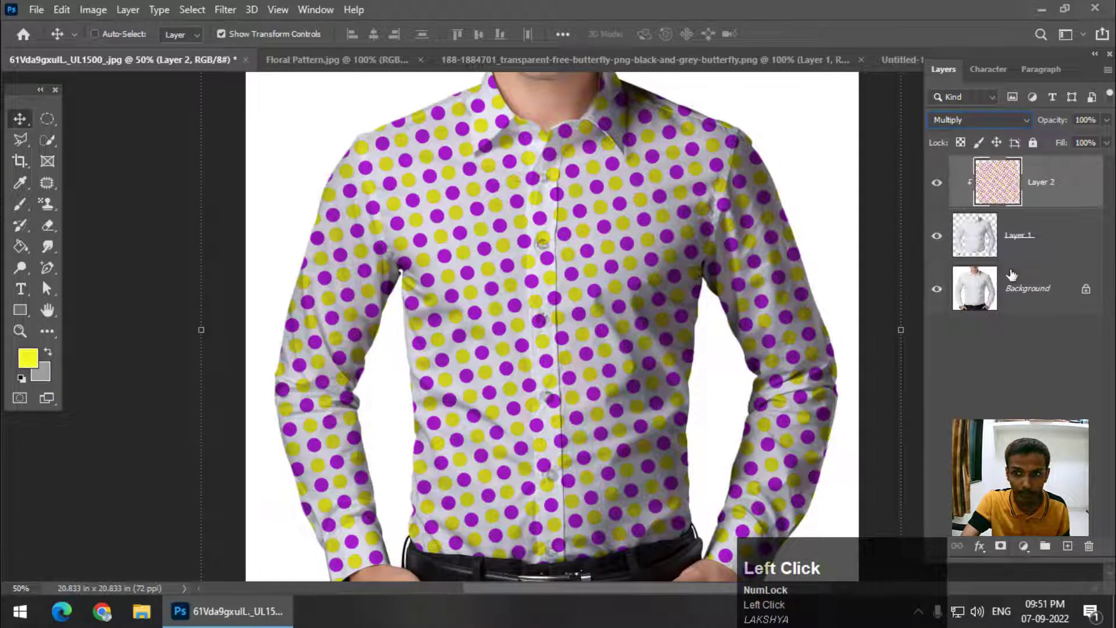
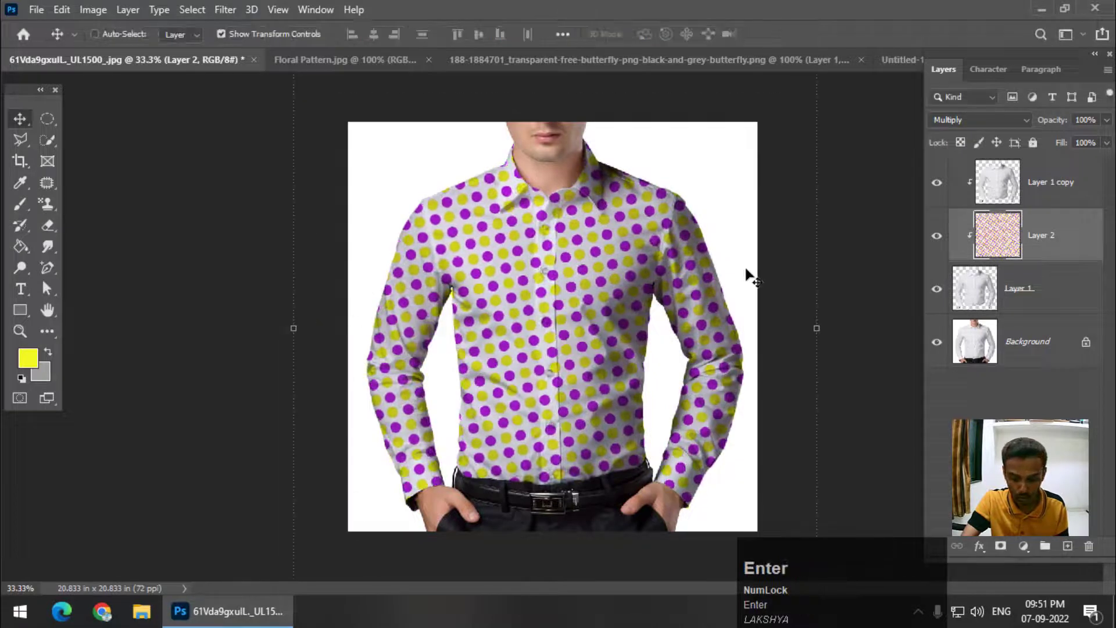
pyautogui.press('ctrl+=')
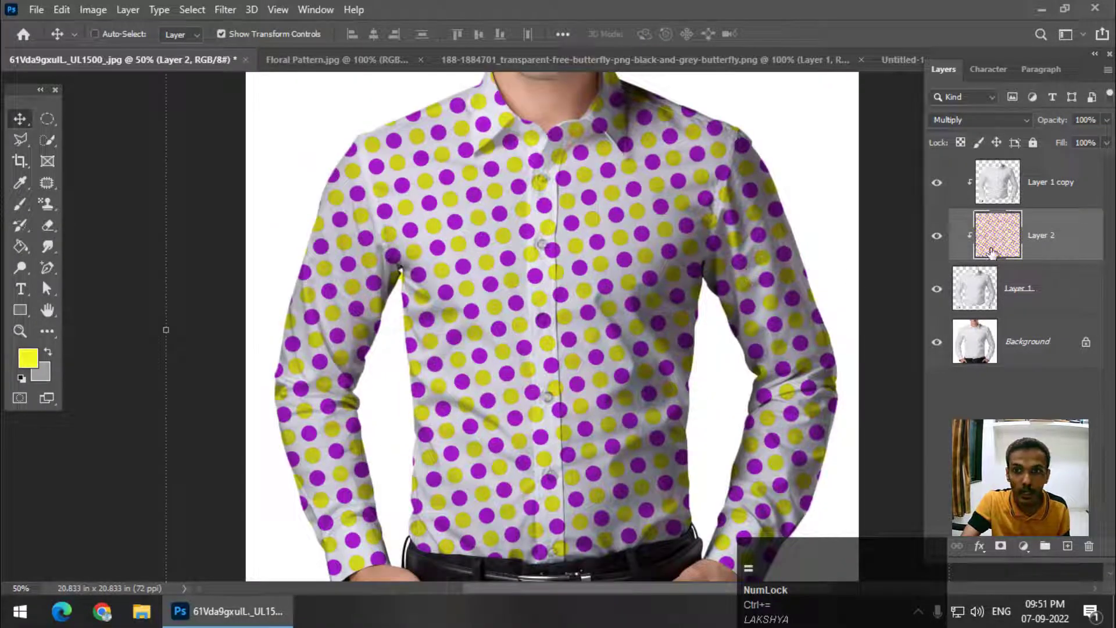
# Set the shirt copy to 70% Normal, add a clipped Curves adjustment, and toggle the background to compare
pyautogui.moveTo(1030, 183); pyautogui.dragTo(1030, 548)
pyautogui.click(1030, 549)
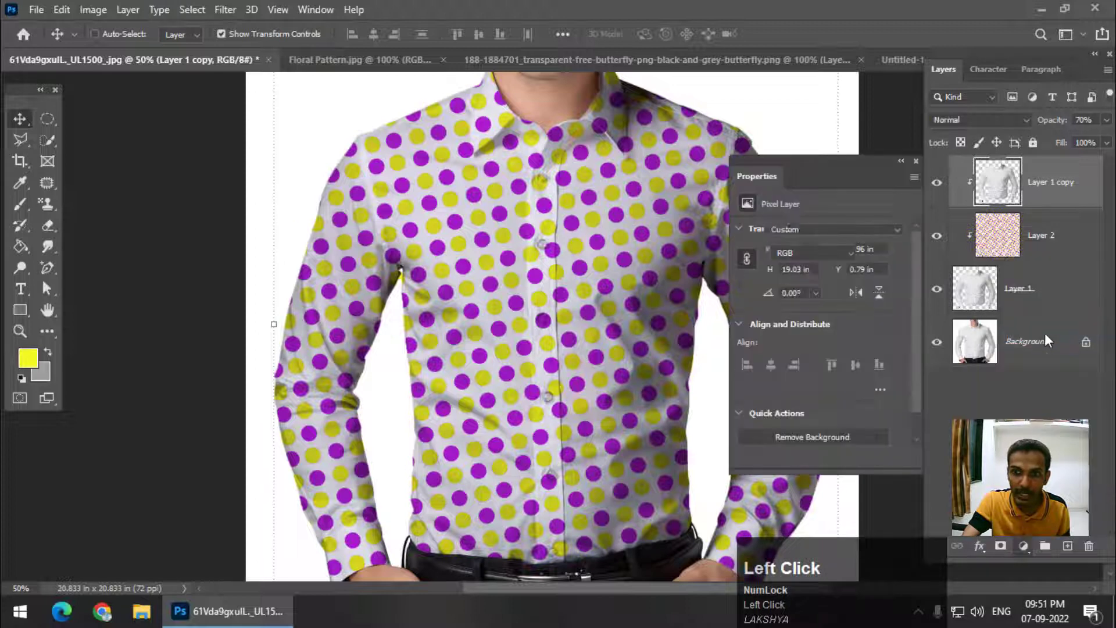
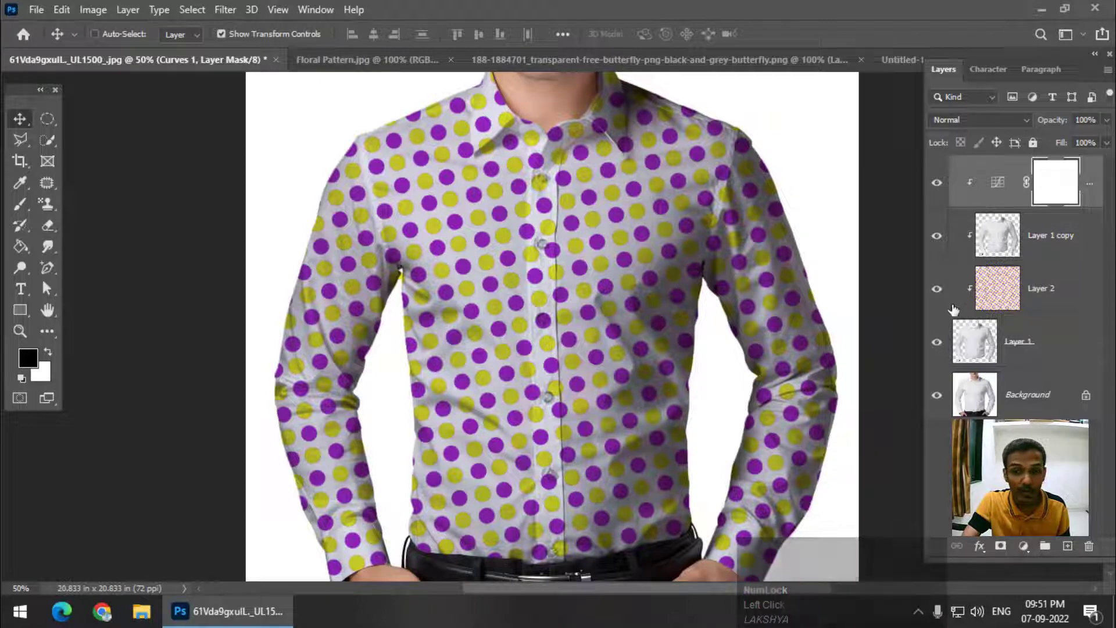
pyautogui.press('alt+Num_Lock')
pyautogui.click(944, 405)
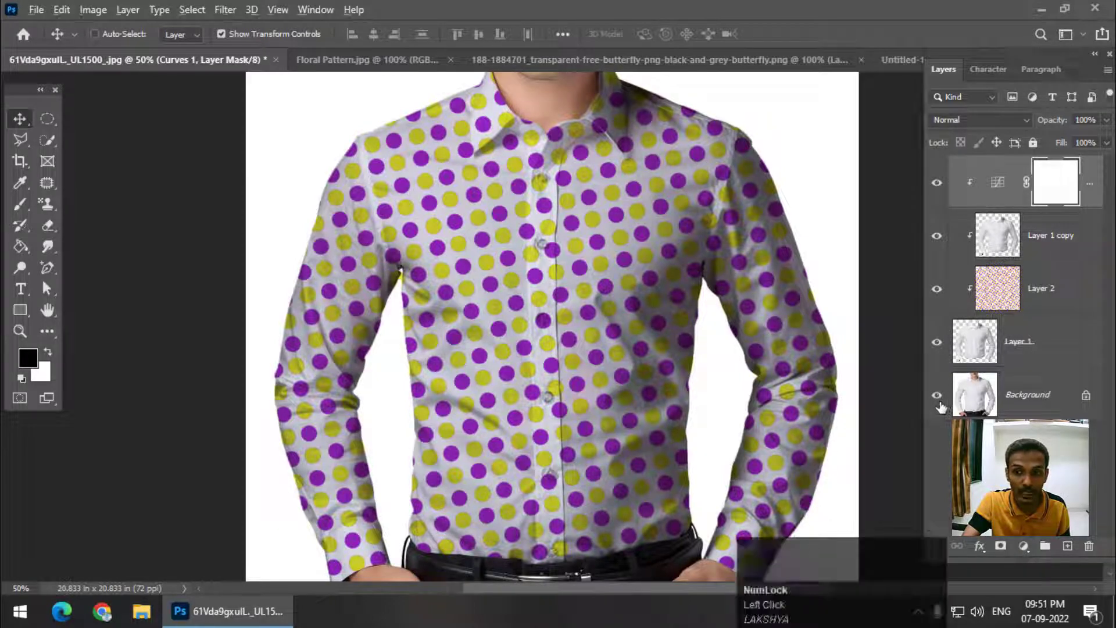
pyautogui.click(942, 405)
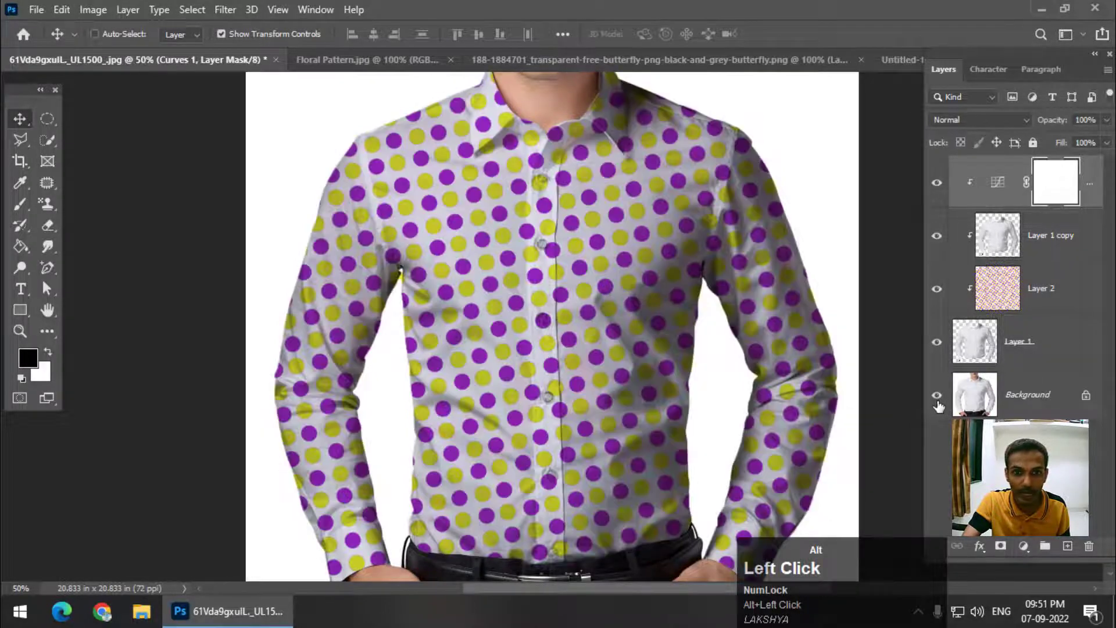